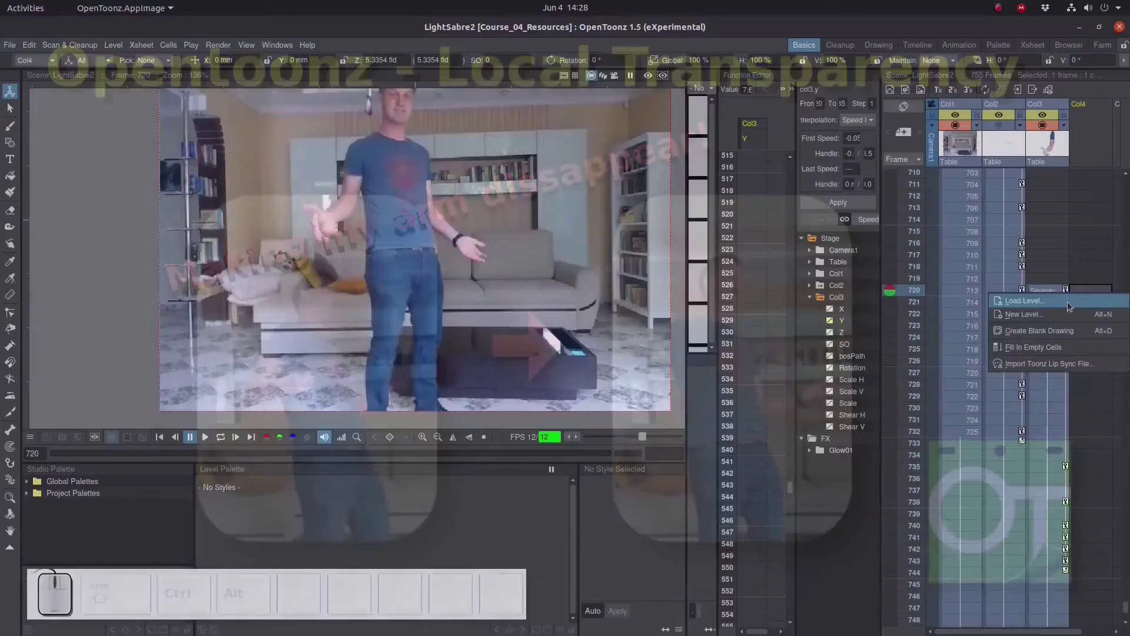
Create a new Toonz Vector Level named TransparencyMask in column Col4 at frame 720
left_click(1065, 317)
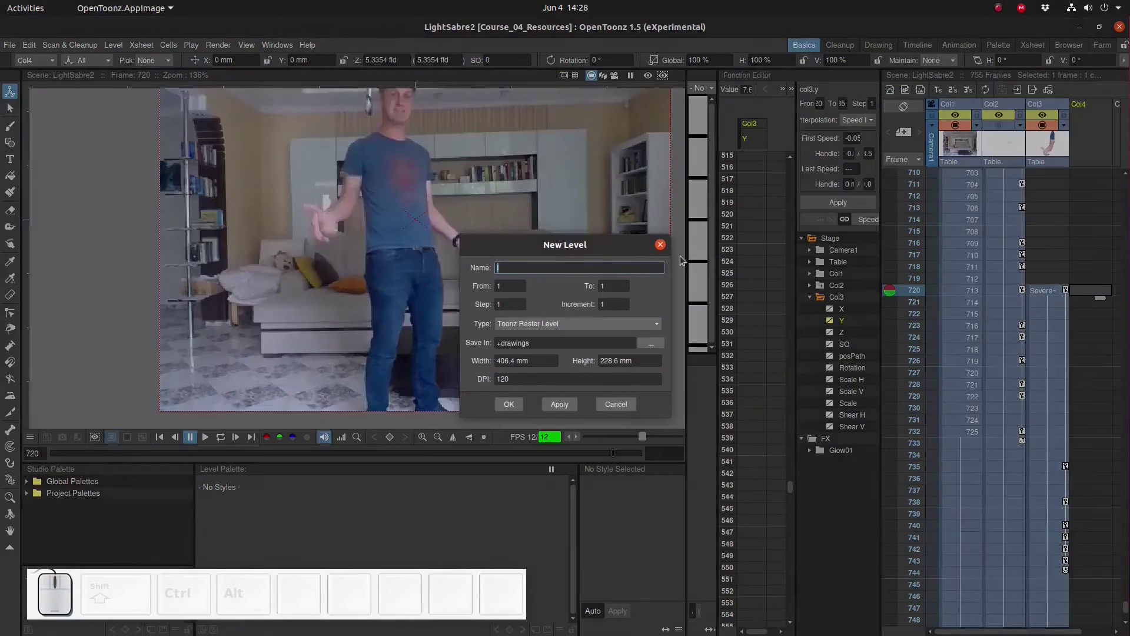
left_click(528, 328)
left_click(521, 339)
left_click_drag(531, 267, 487, 261)
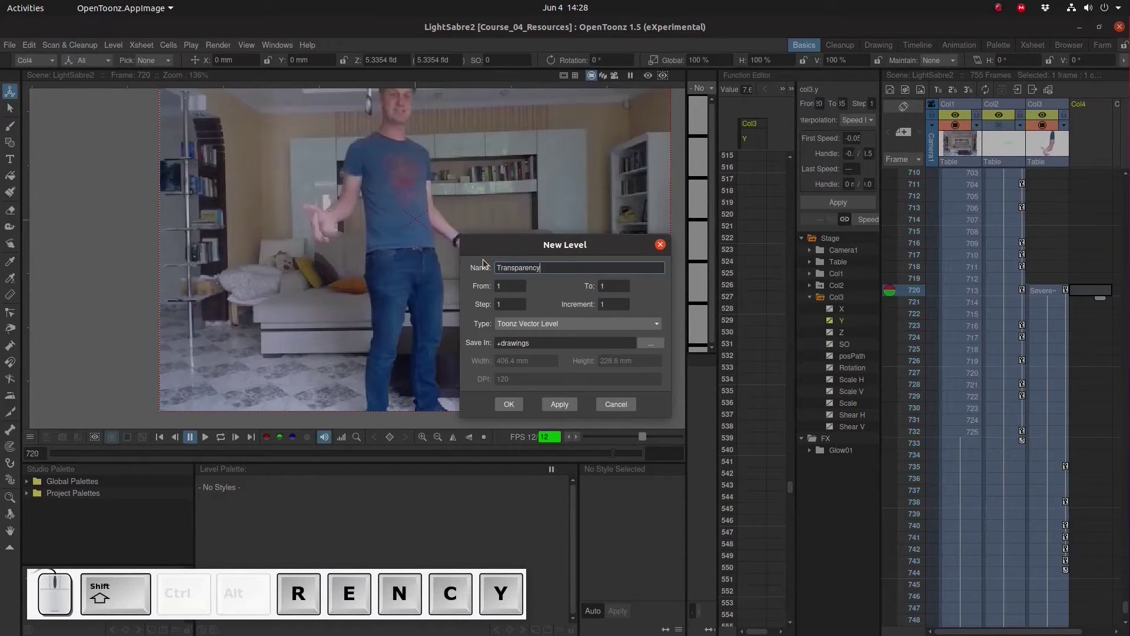
key("m")
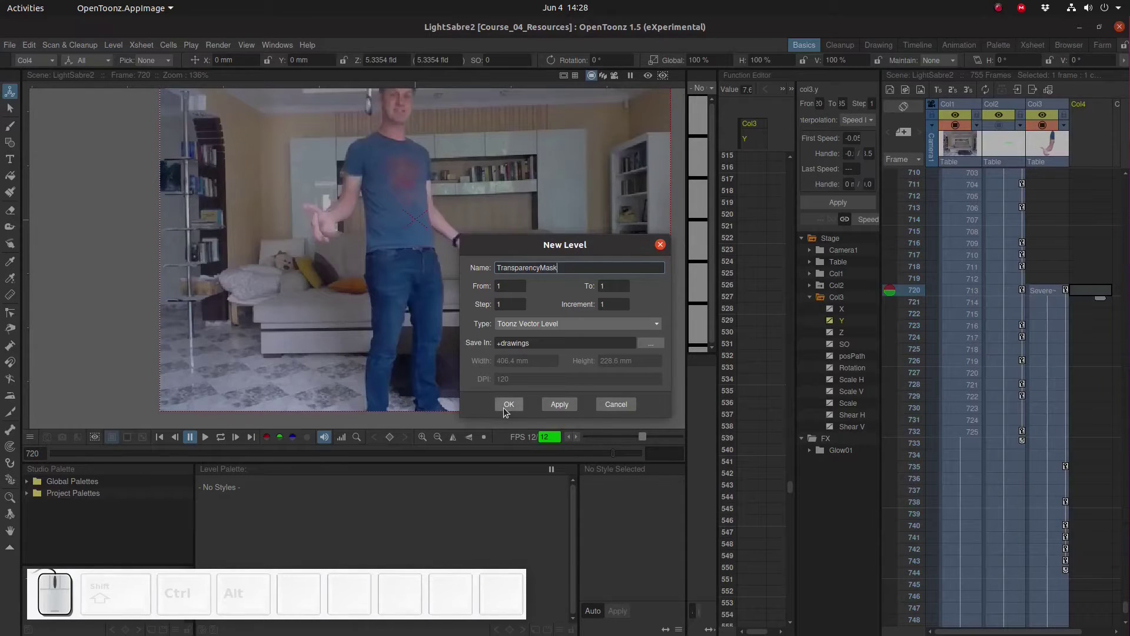
left_click(509, 410)
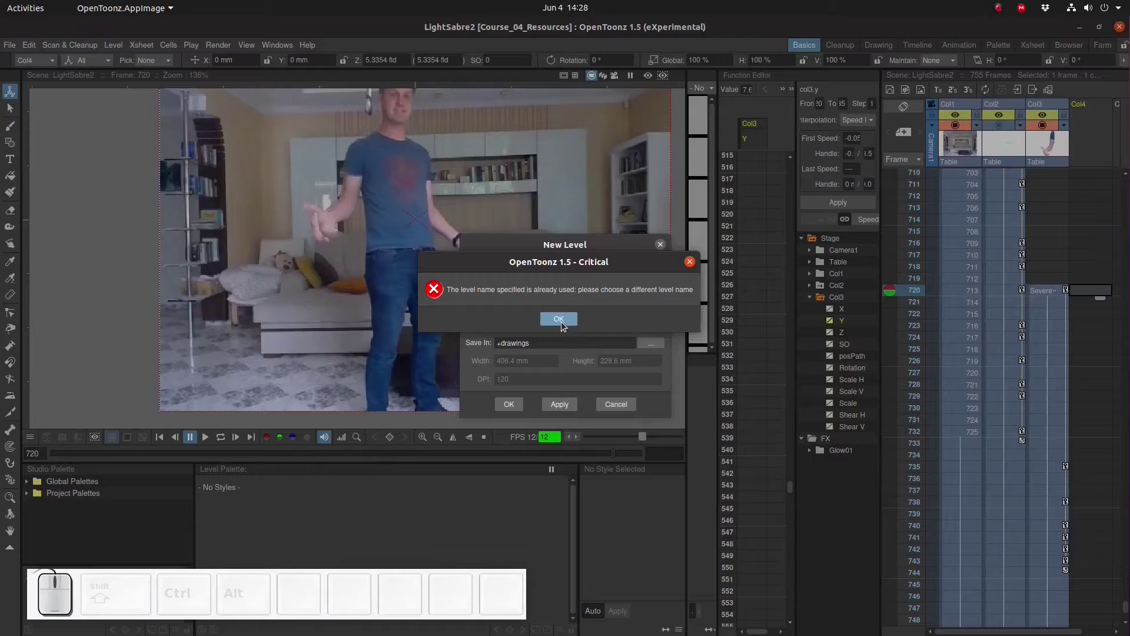
Dismiss the duplicate-name warning and rename the level to TransparencyMask_
left_click(567, 325)
left_click(568, 261)
key("shift+-")
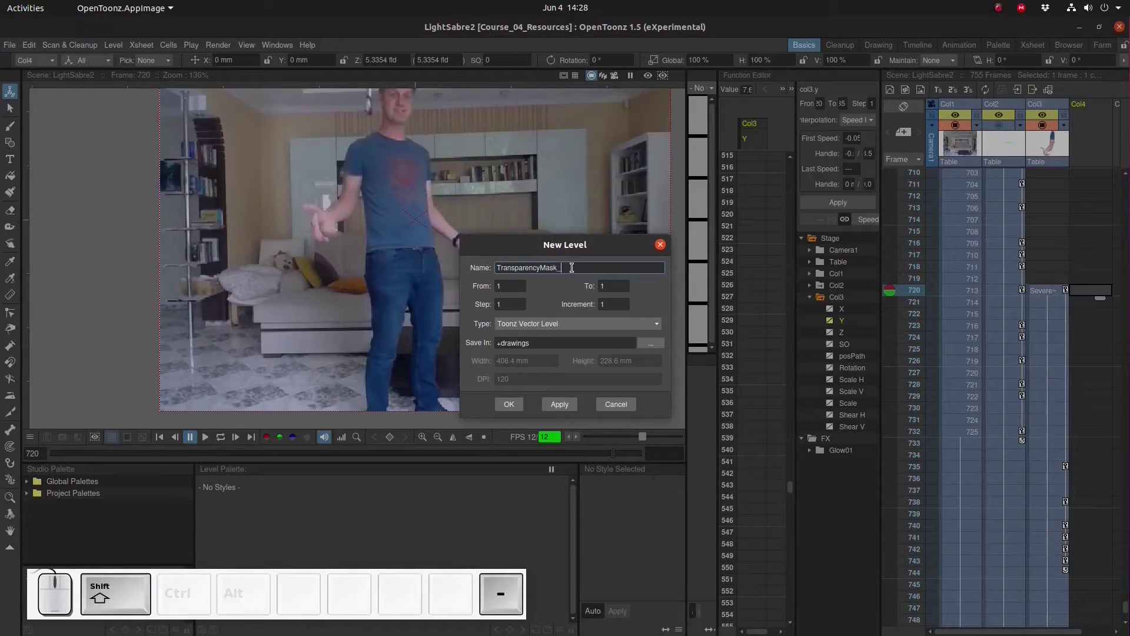
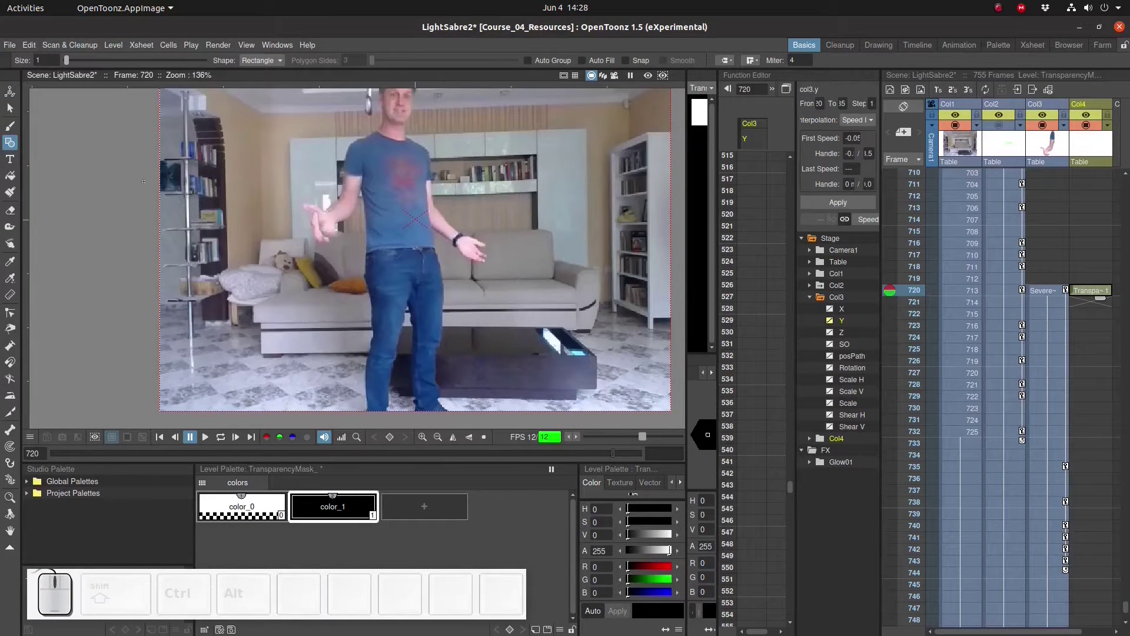
Draw a black filled circle on the mask level and close the Function Editor panel
double_click(274, 63)
scroll("down", 3)
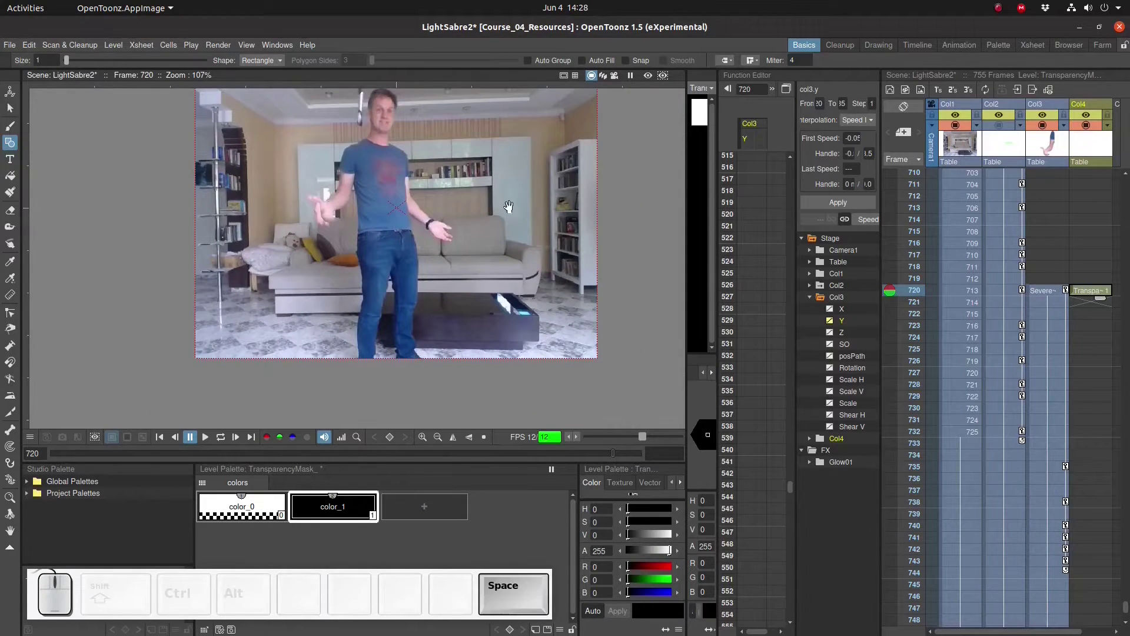
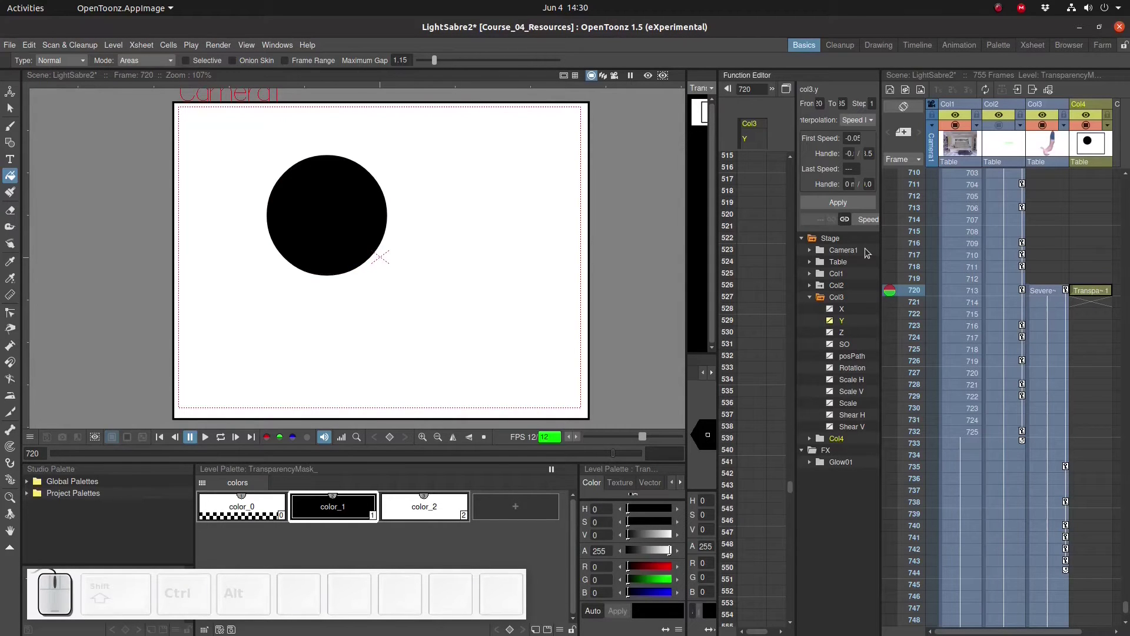
left_click(843, 77)
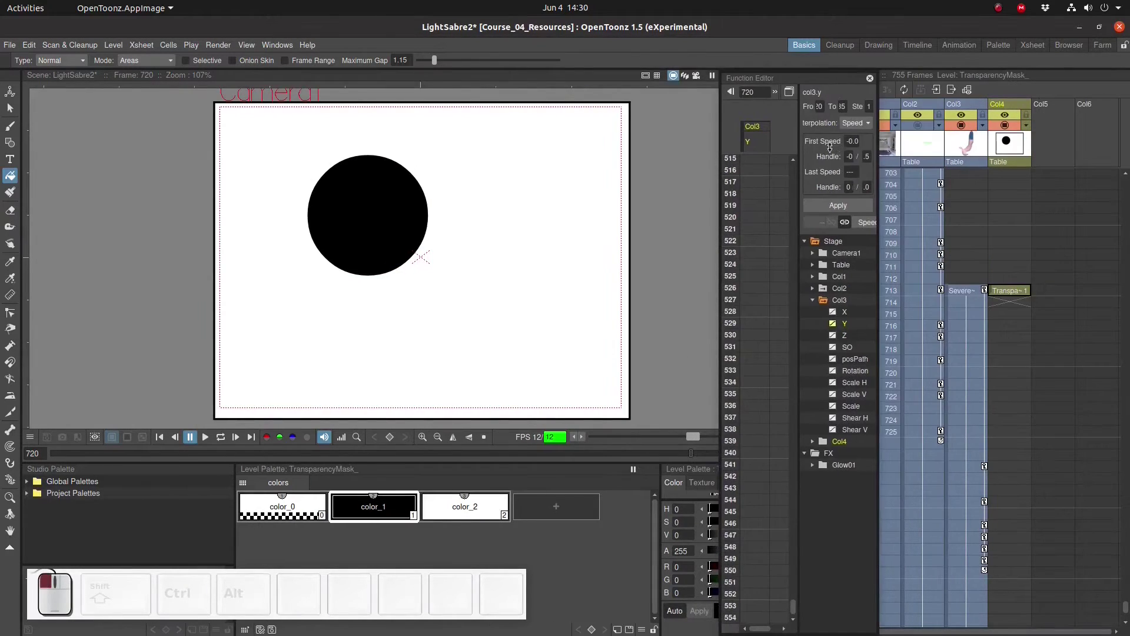
left_click(861, 79)
left_click(281, 44)
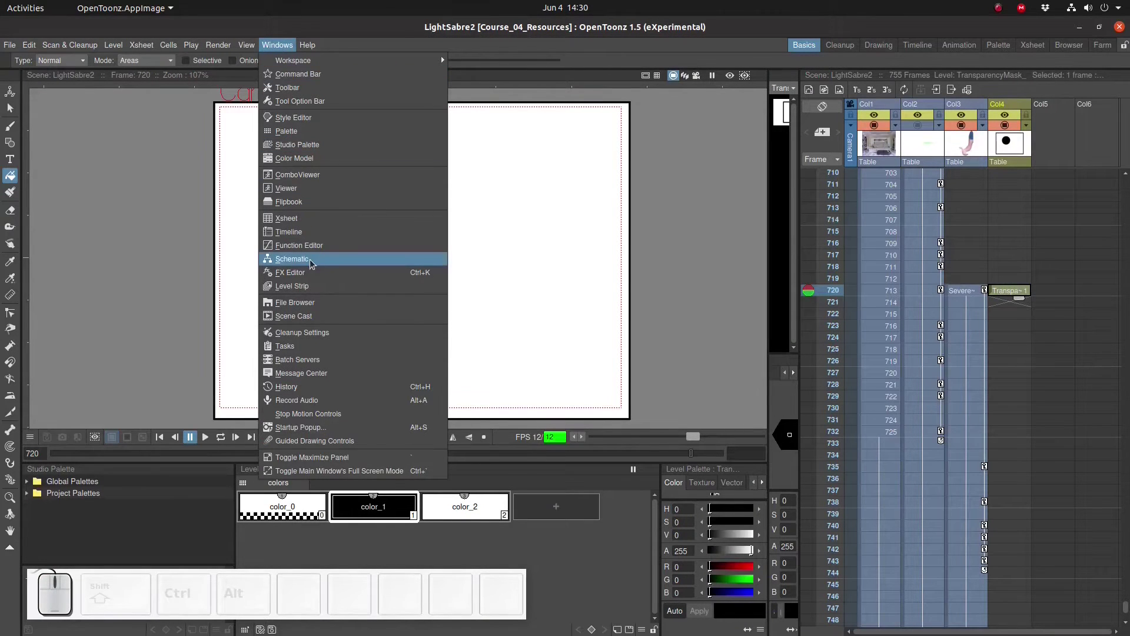
Show the FX Schematic window and position it lower on screen
left_click(314, 262)
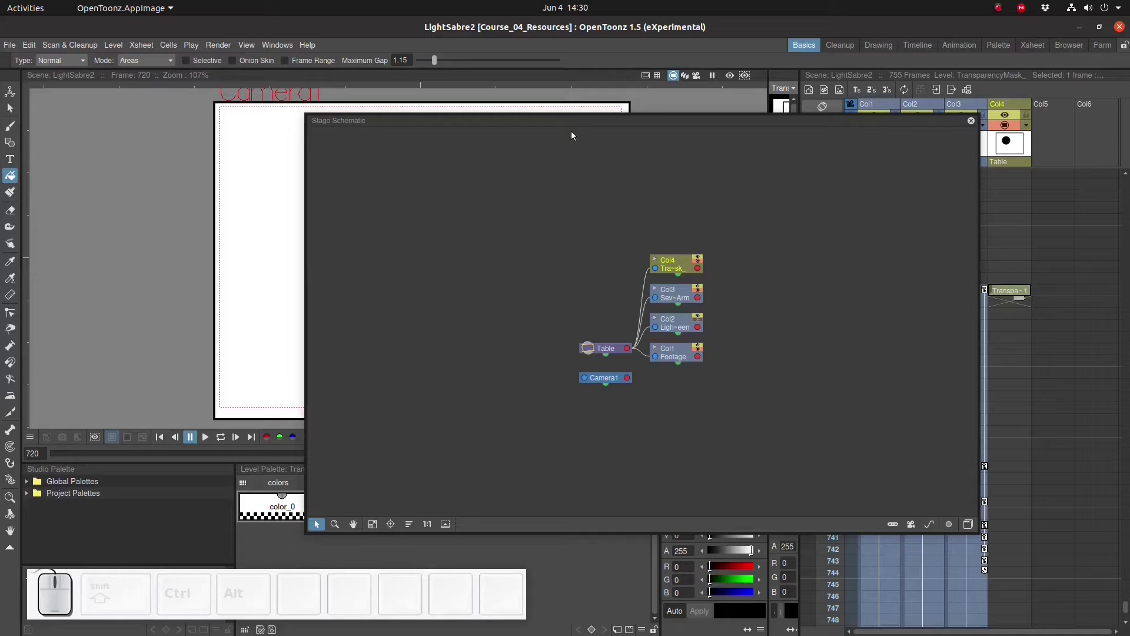
left_click(973, 533)
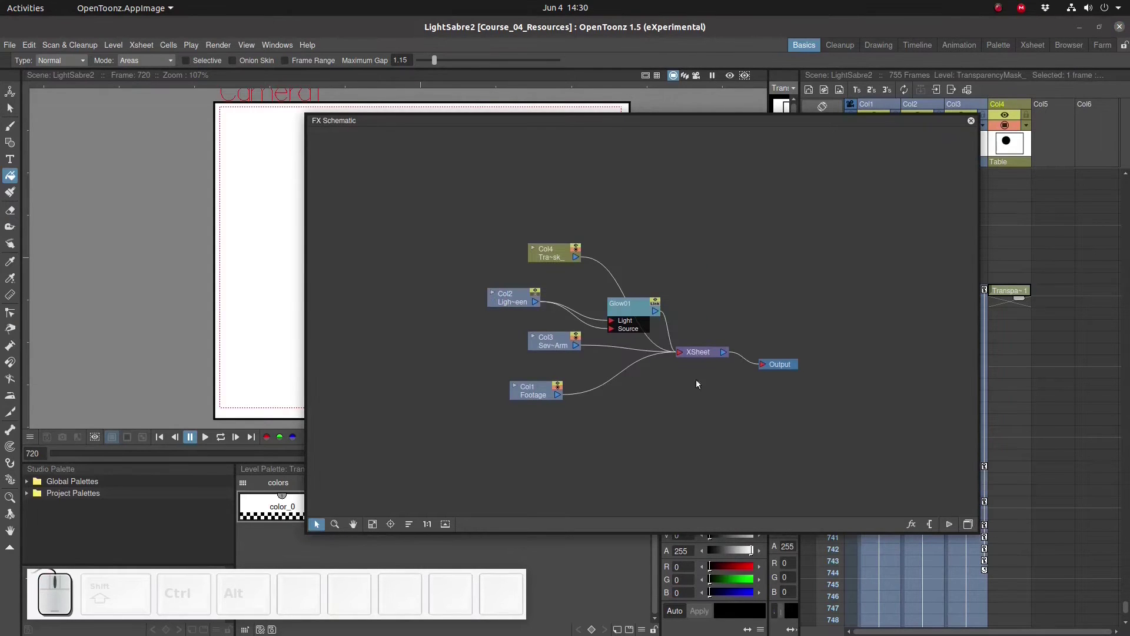
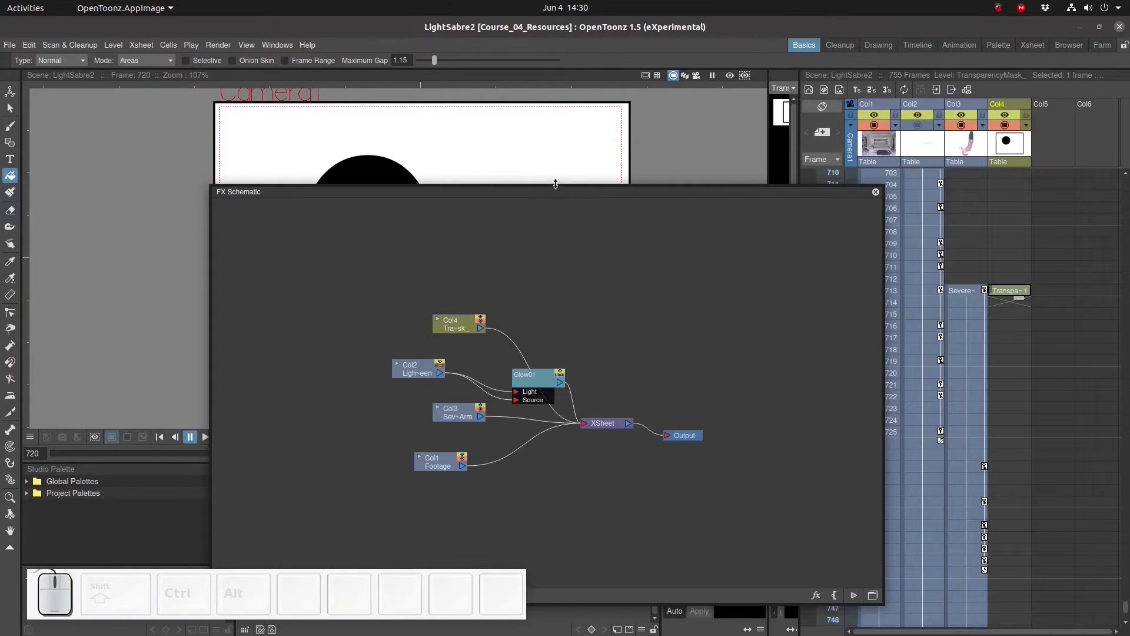
left_click_drag(560, 183, 543, 282)
left_click_drag(551, 277, 517, 327)
Delete the Col4-to-Glow01 link and move the Col4 node below Col1 Footage
left_click(517, 360)
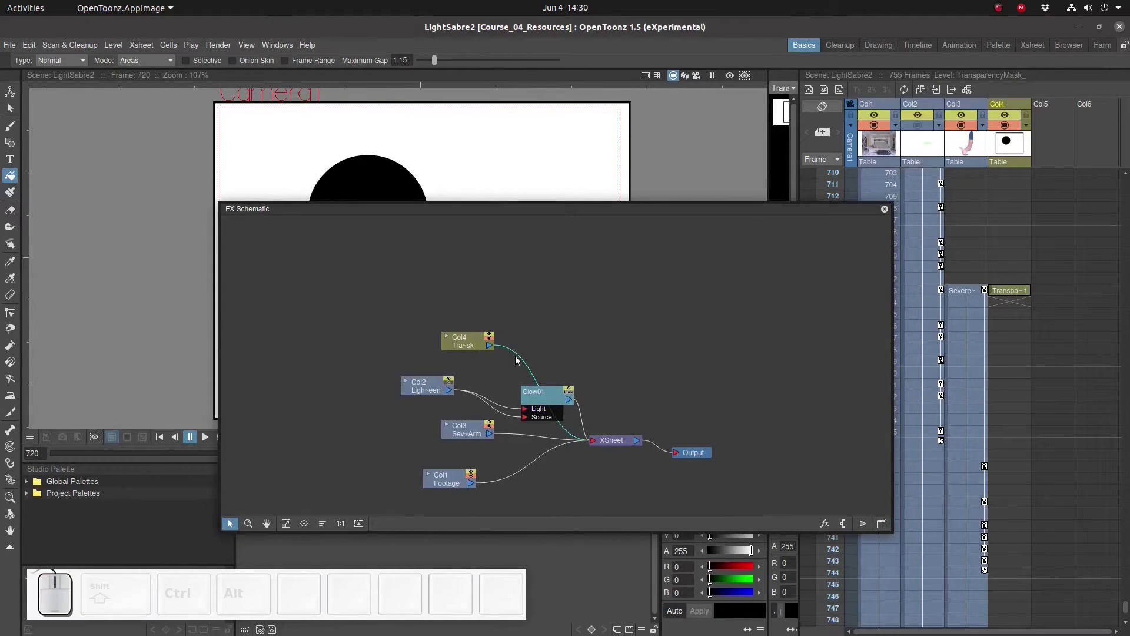
key("Delete")
left_click_drag(470, 338, 456, 526)
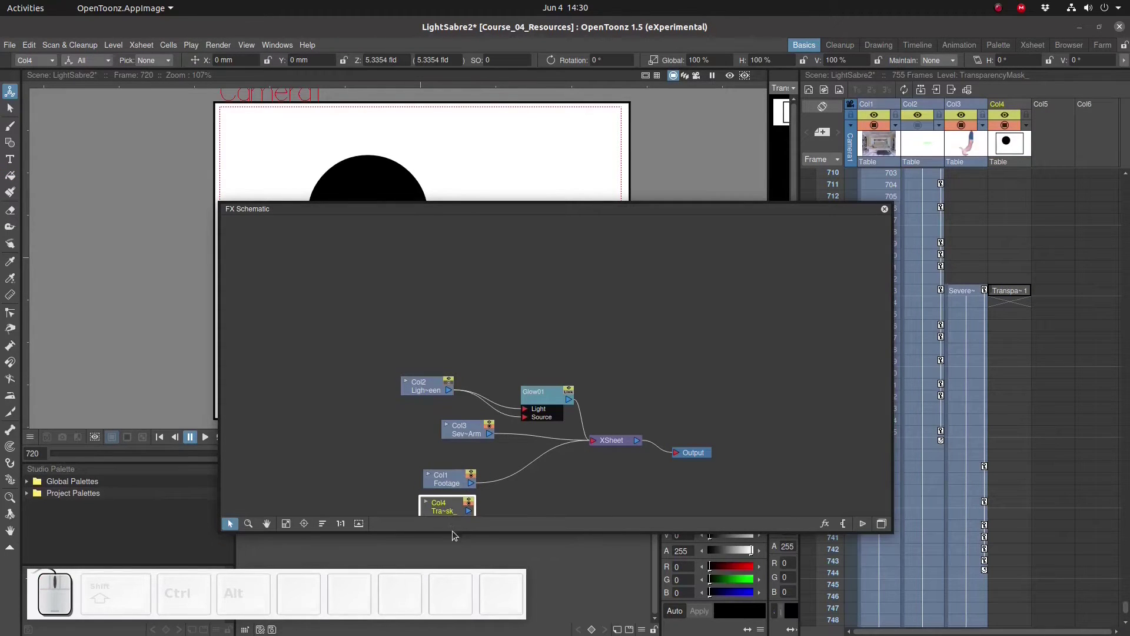
left_click_drag(455, 523, 465, 548)
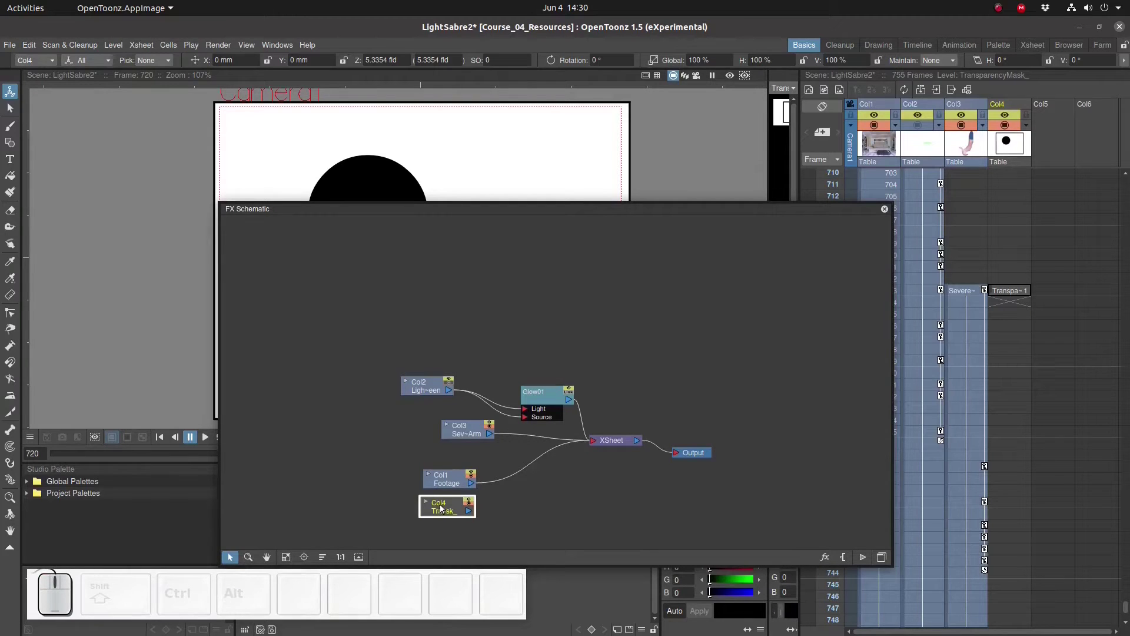
Add a Local Transparency effect and disconnect Col1 Footage from the XSheet
left_click(444, 508)
right_click(561, 495)
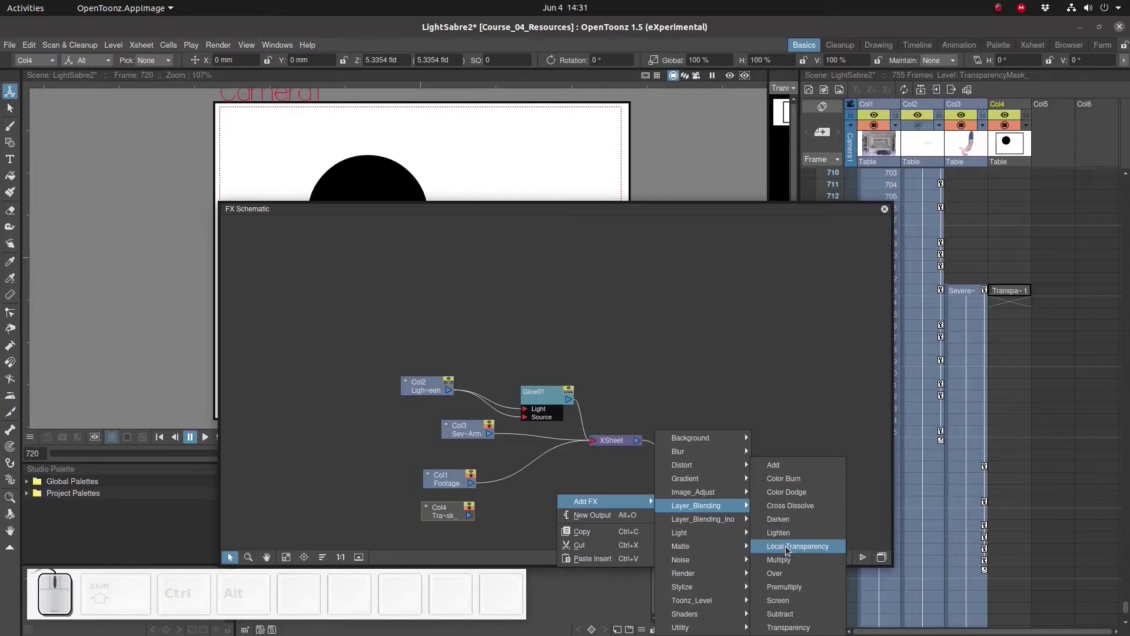
left_click(790, 548)
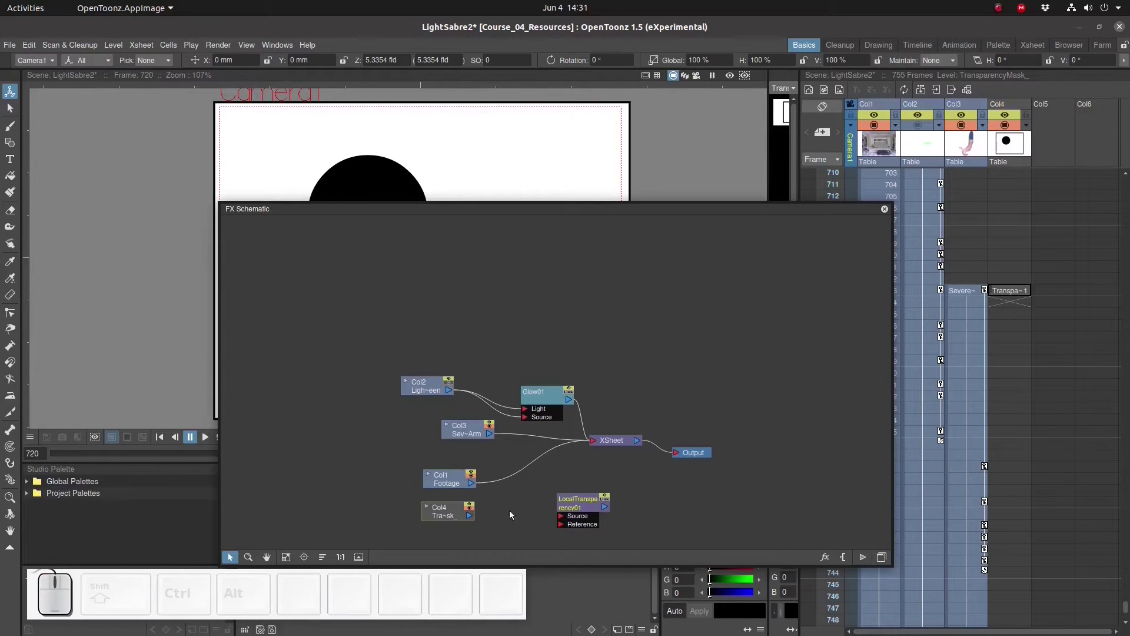
left_click(514, 477)
right_click(515, 475)
left_click(541, 513)
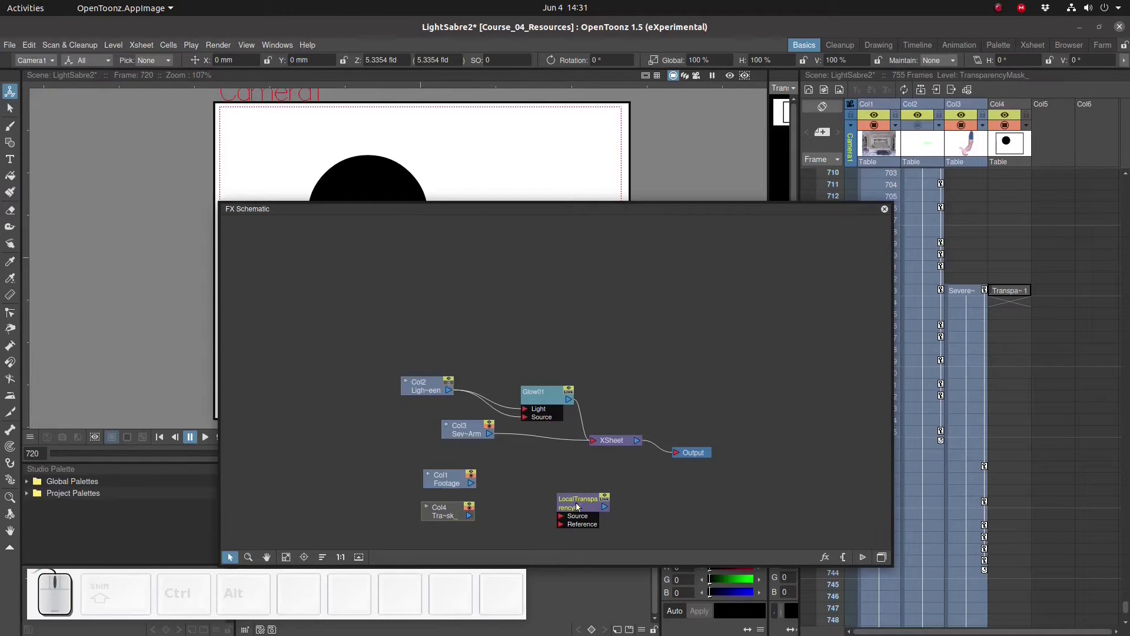
left_click_drag(580, 503, 517, 488)
Wire Col1 Footage to Source, Col4 mask to Reference, output to XSheet, and preview the result
left_click_drag(476, 489, 498, 518)
left_click_drag(473, 519, 546, 502)
left_click_drag(568, 490, 594, 443)
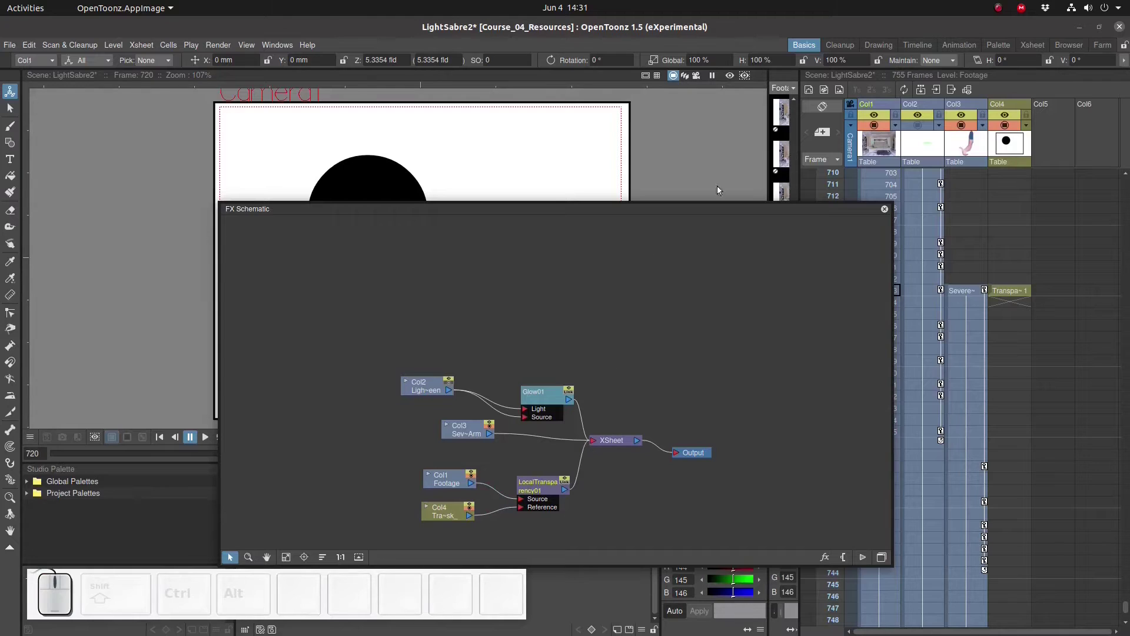
left_click(733, 79)
left_click_drag(645, 218, 522, 251)
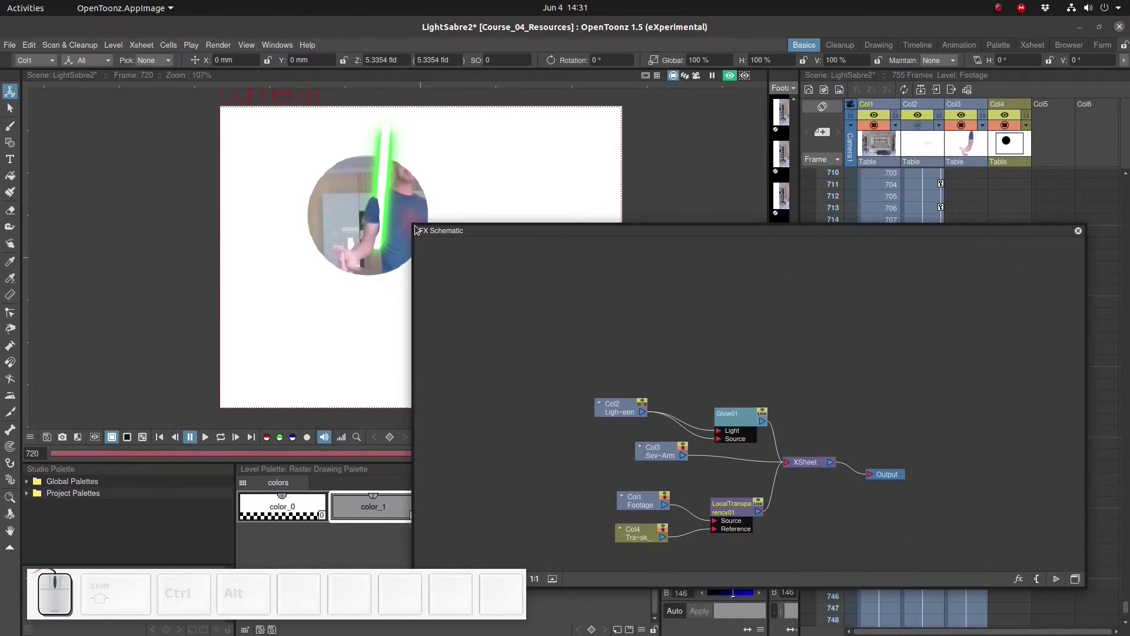
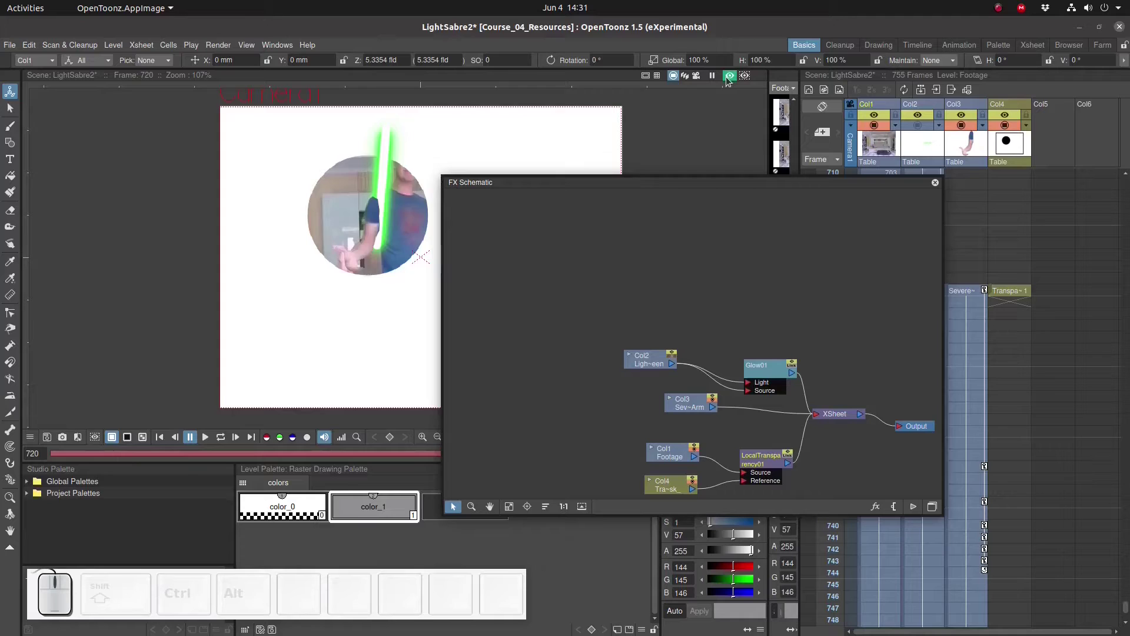
Toggle the composited preview off and on to check the masked footage
left_click(734, 79)
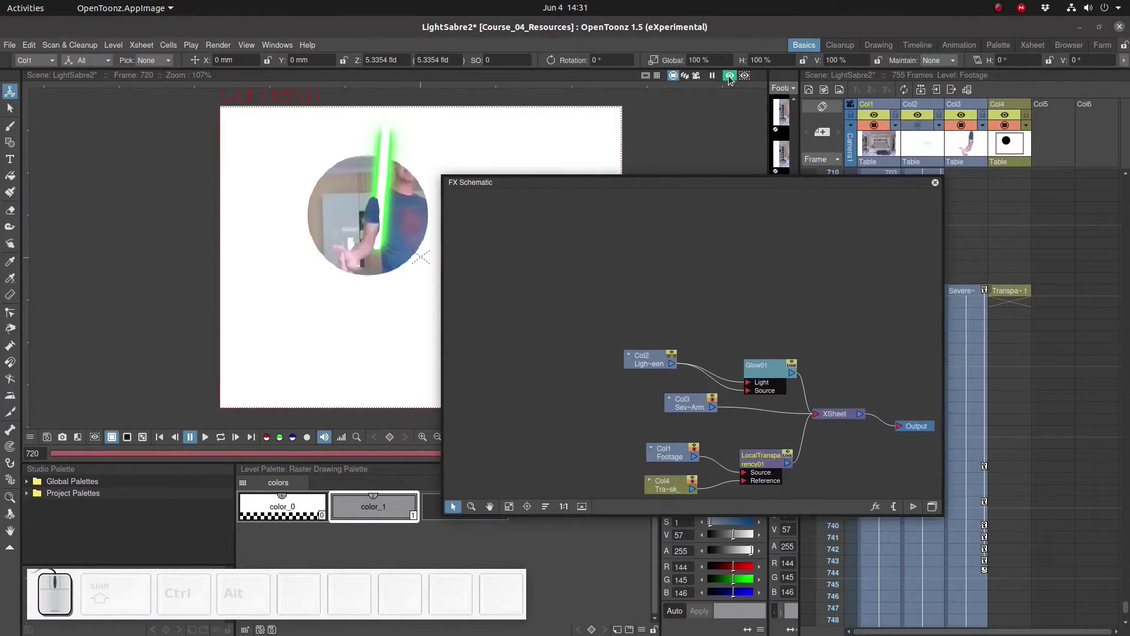
left_click(734, 79)
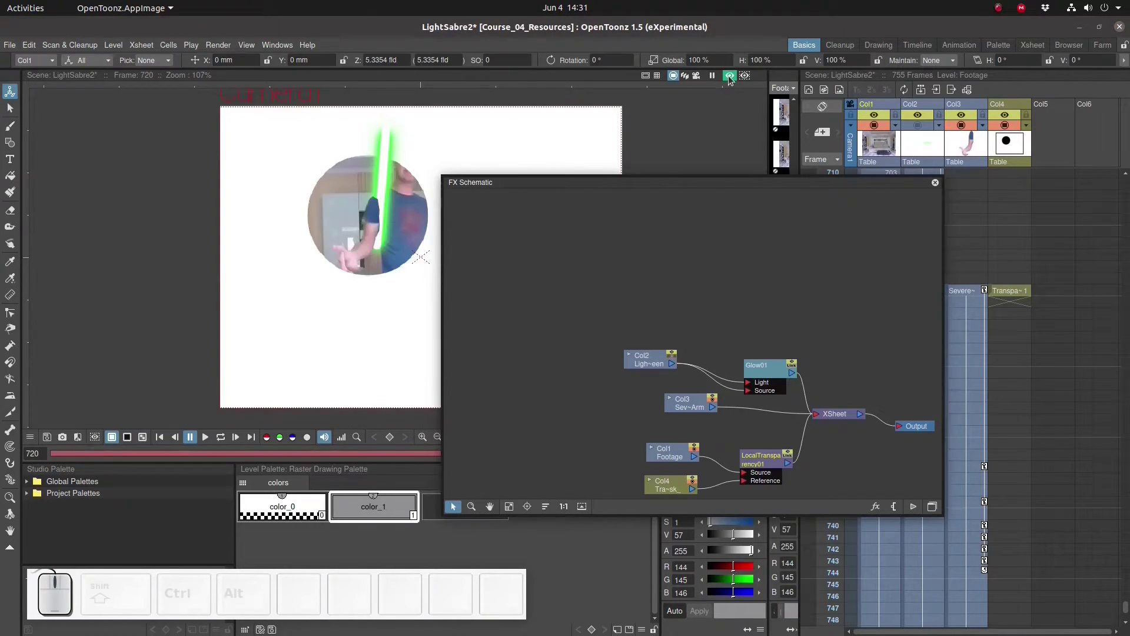
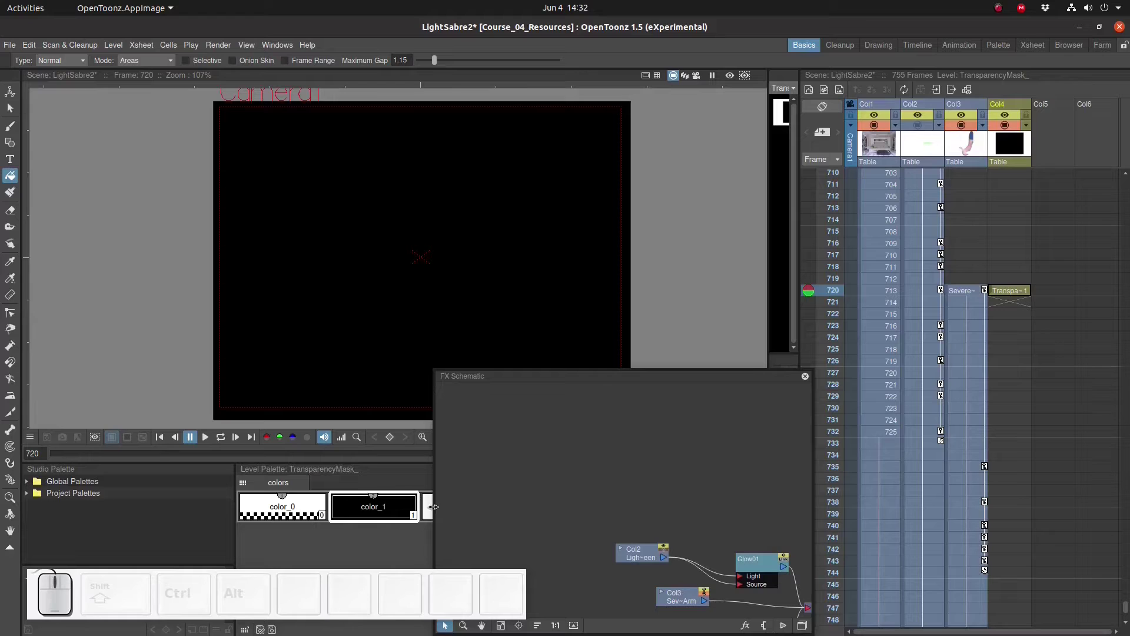
Fill the mask circle white against the black and preview the result
left_click(430, 515)
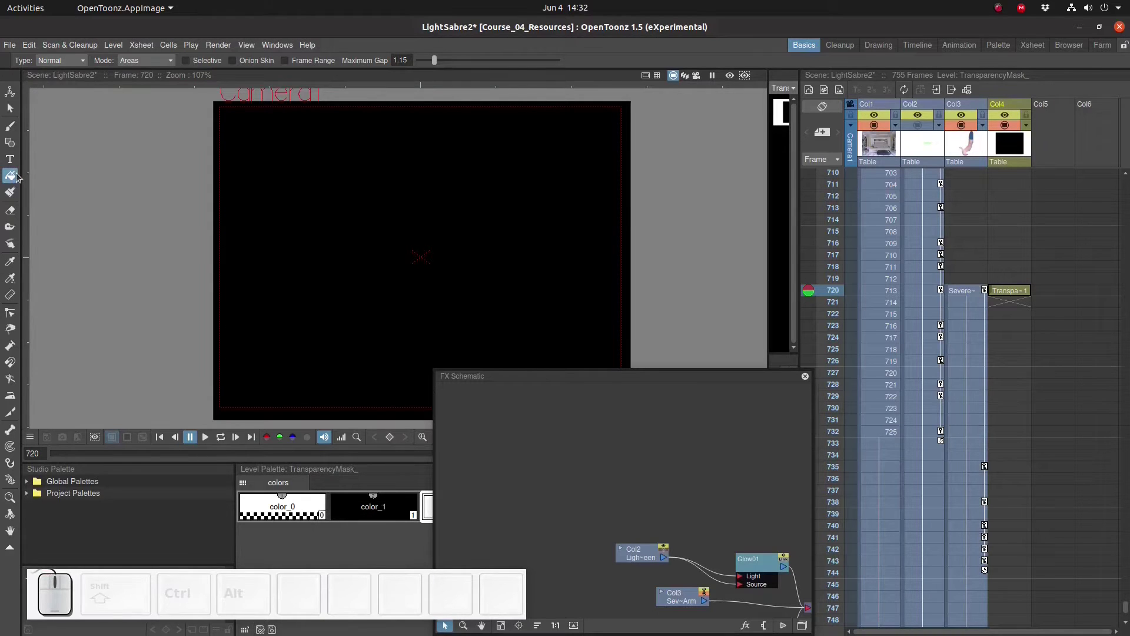
left_click(372, 231)
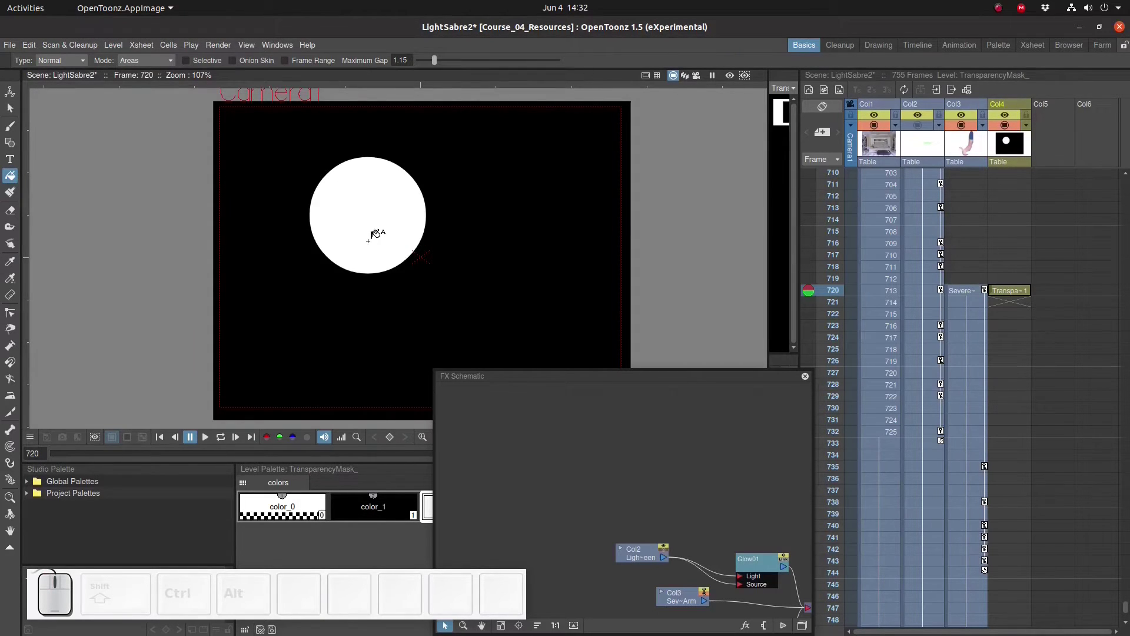
left_click(736, 82)
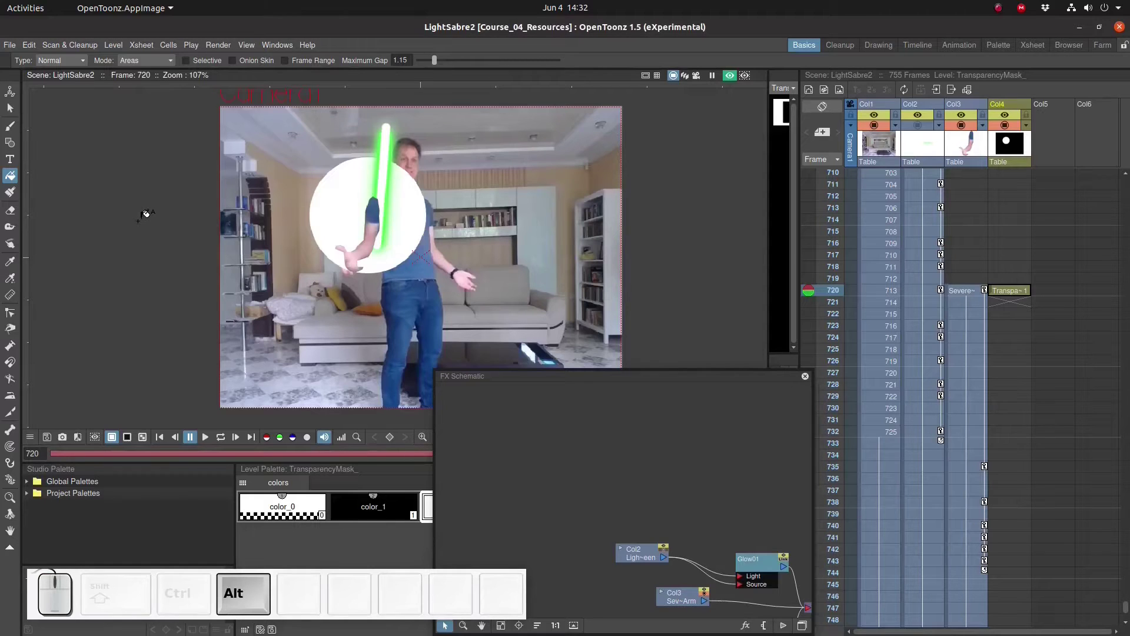
Switch to the file manager and drag Background.png toward the Xsheet
key("alt+Tab")
key("alt+Tab")
left_click_drag(277, 170, 1061, 292)
Drop Background.png as a new column at frame 720 and move it to the first column position
left_click(559, 334)
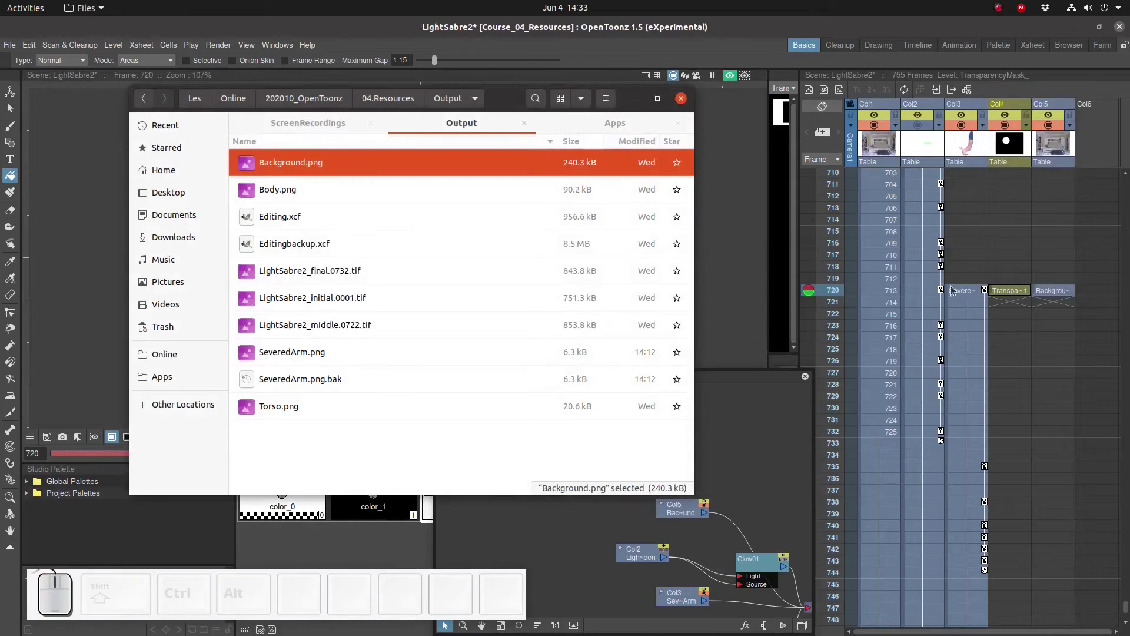
left_click(1052, 250)
left_click(1044, 298)
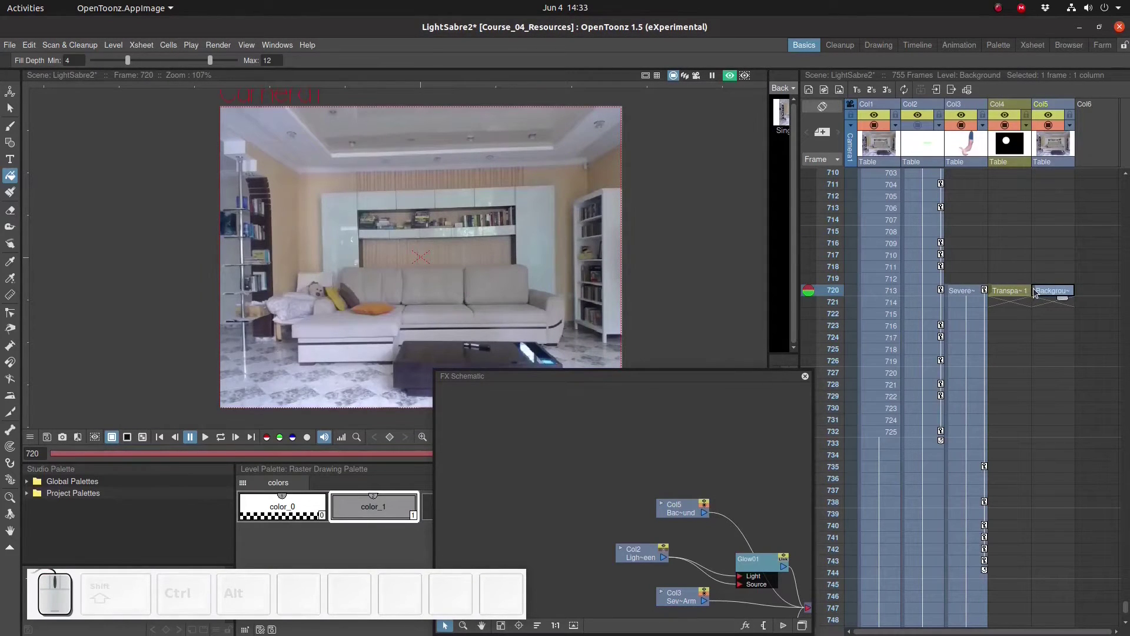
left_click_drag(1066, 112, 884, 124)
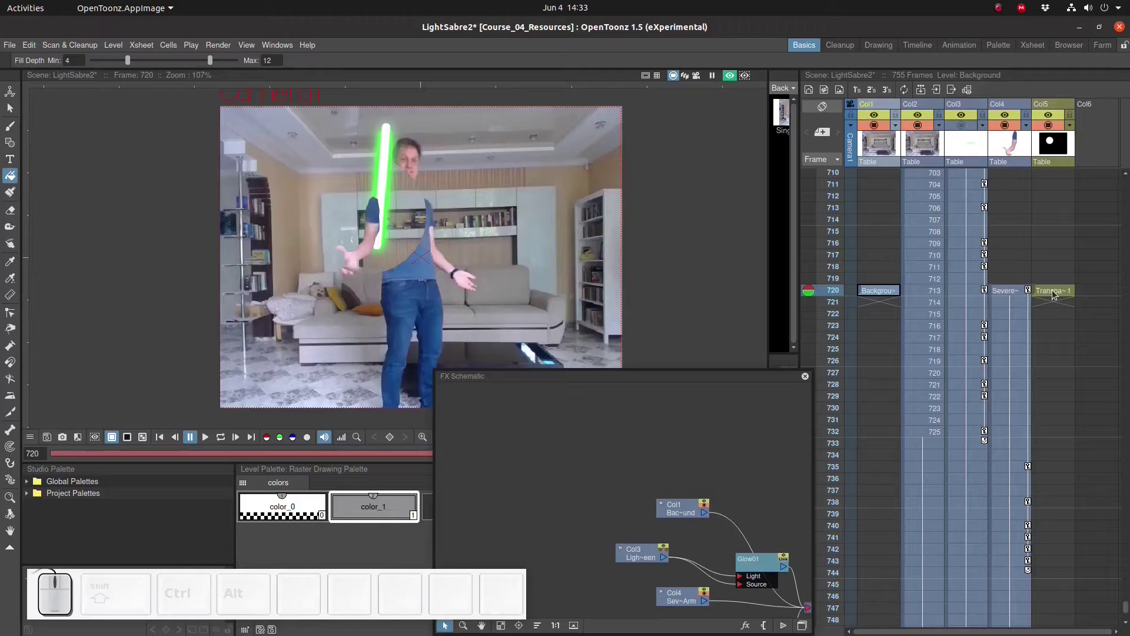
left_click(1051, 295)
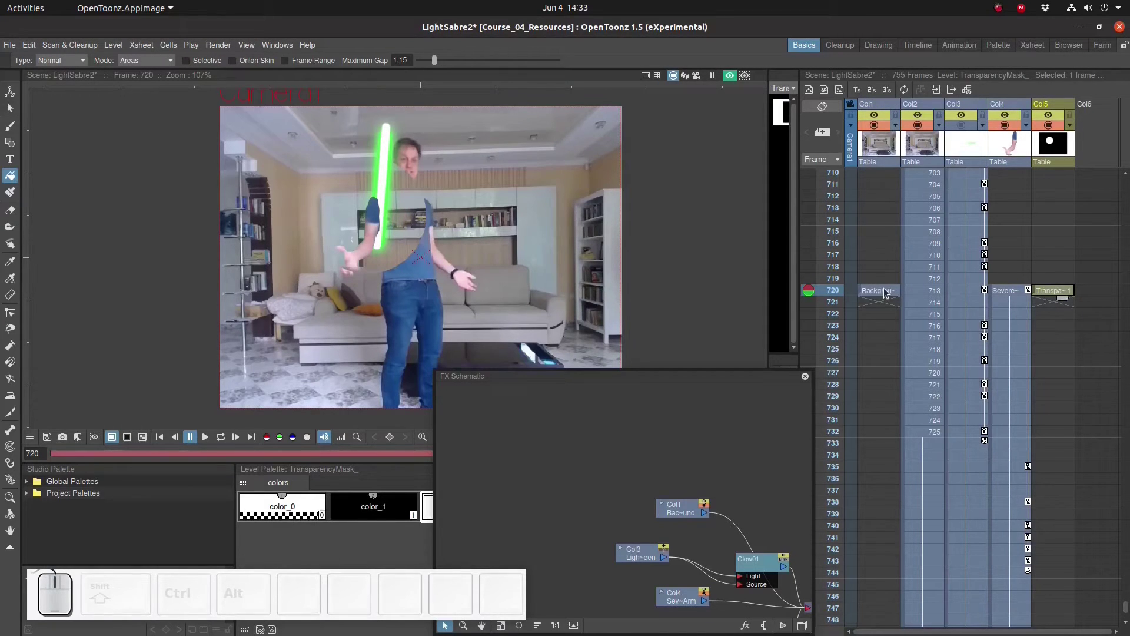
Extend the Background cell from frame 720 through frame 755 and check frame 745
left_click_drag(891, 301, 915, 505)
left_click(894, 458)
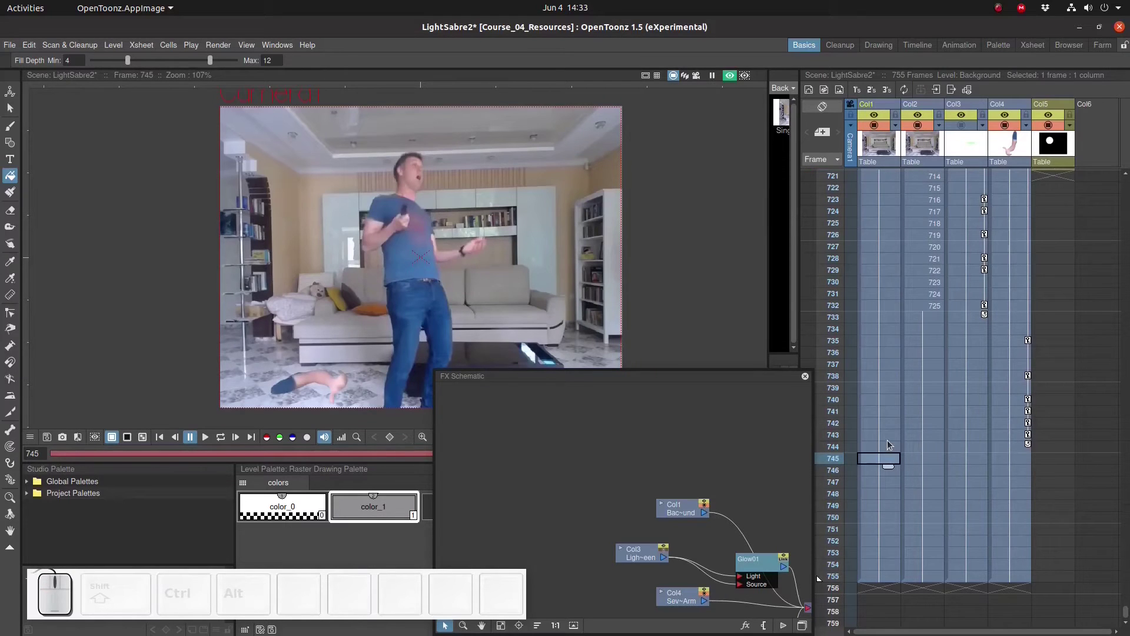
scroll("up", 3)
Extend the TransparencyMask_ cell through frame 755 and check frame 735
left_click(1058, 380)
left_click_drag(1064, 387, 1063, 477)
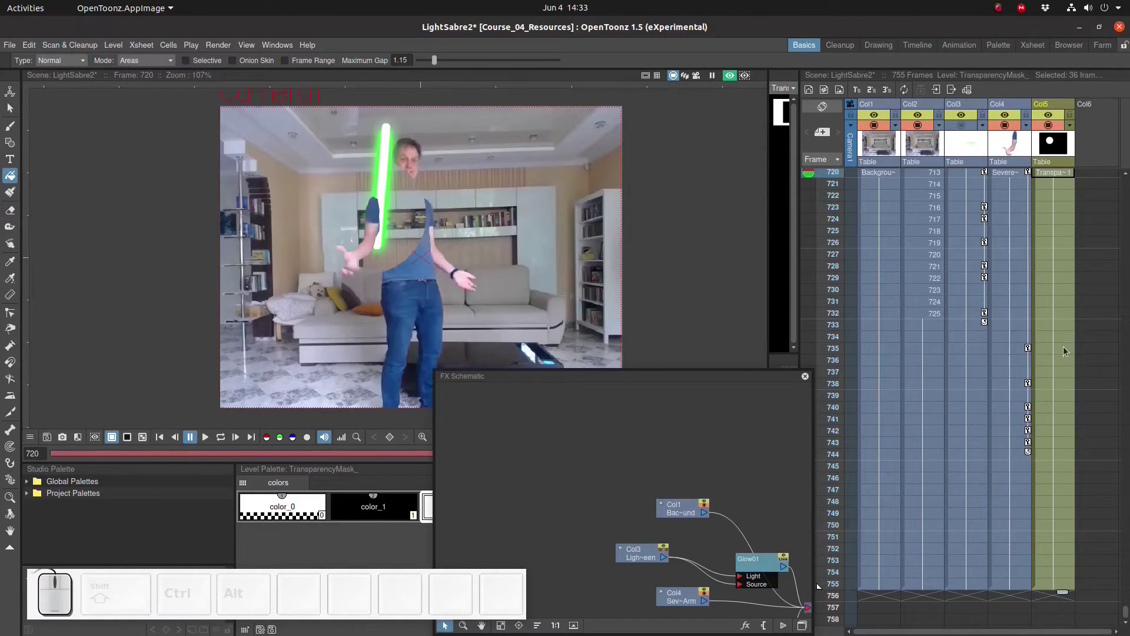
left_click(1062, 352)
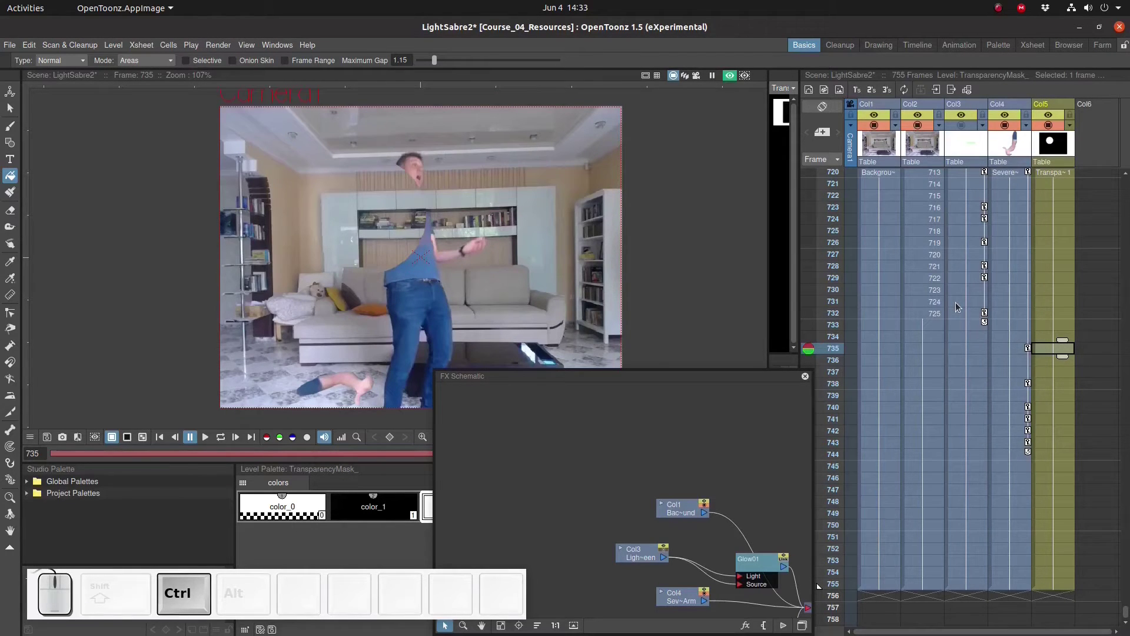
Save the scene and lower the mask column's opacity to 27
key("ctrl+s")
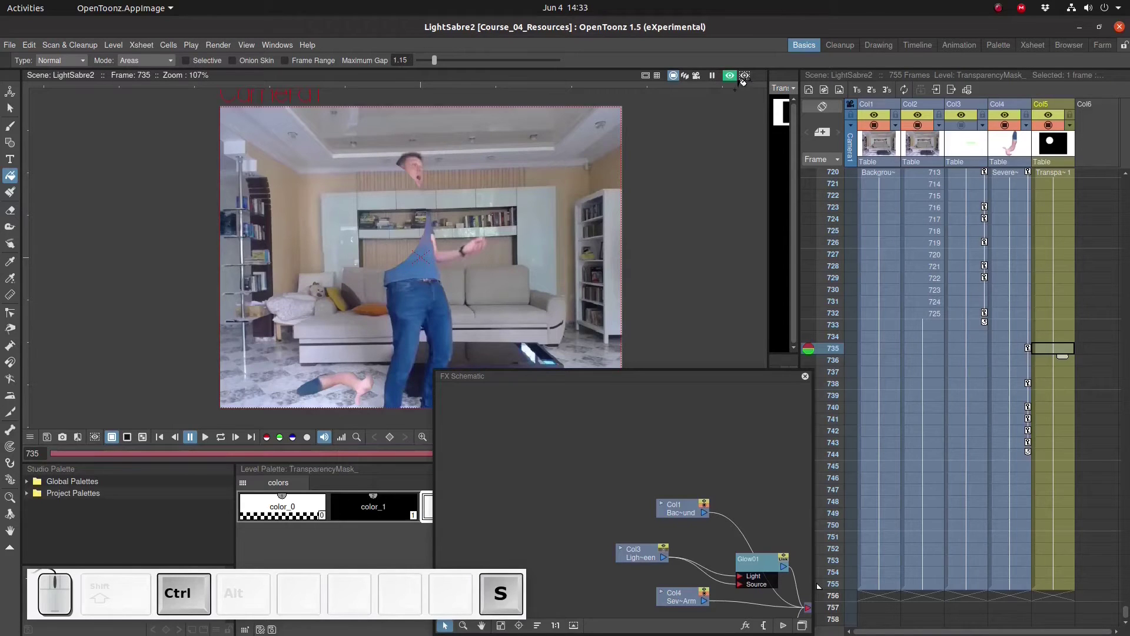
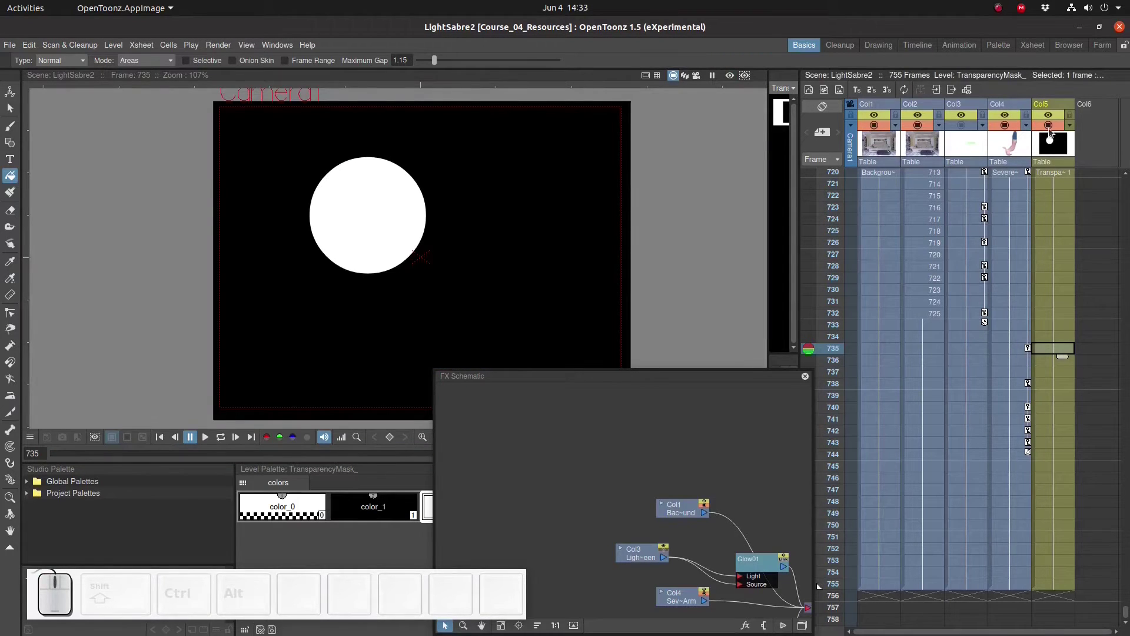
left_click(1072, 132)
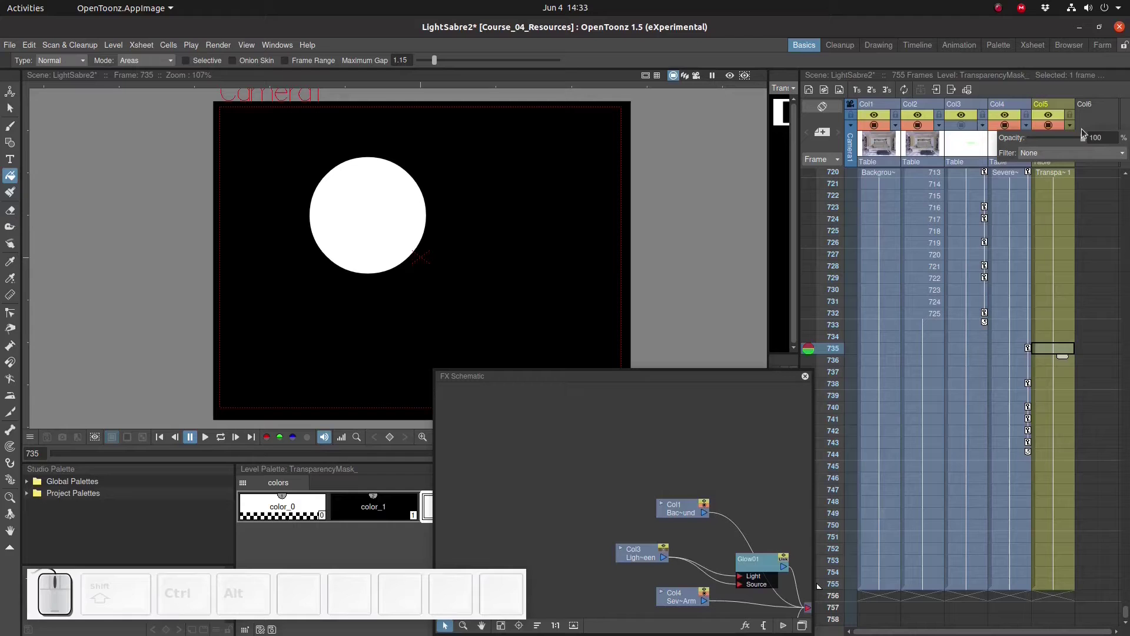
left_click_drag(1084, 137, 1043, 143)
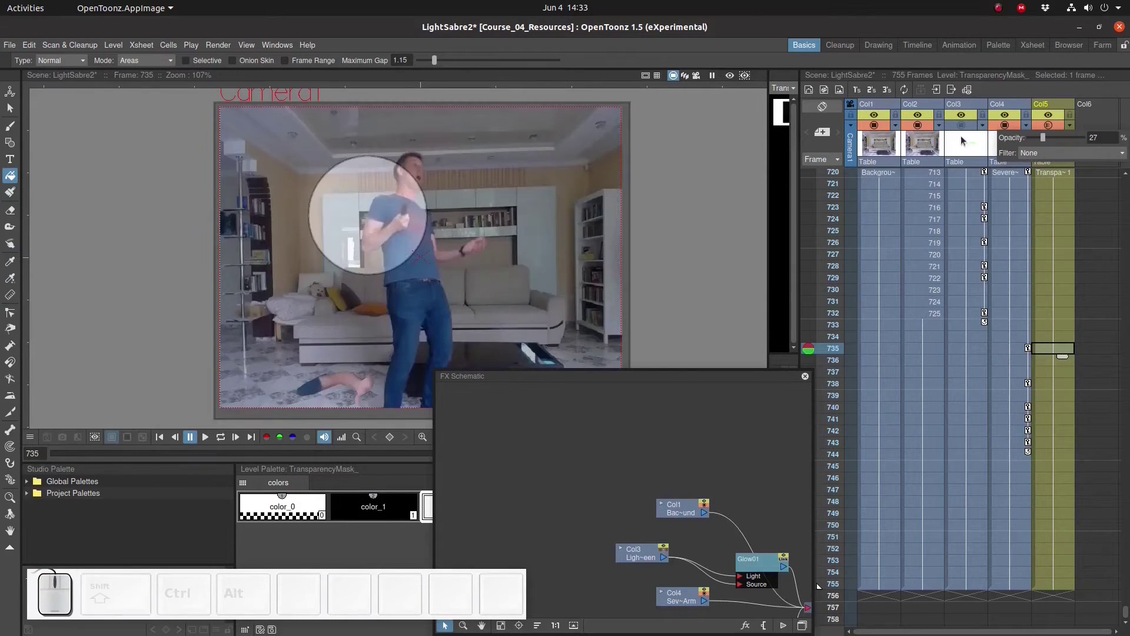
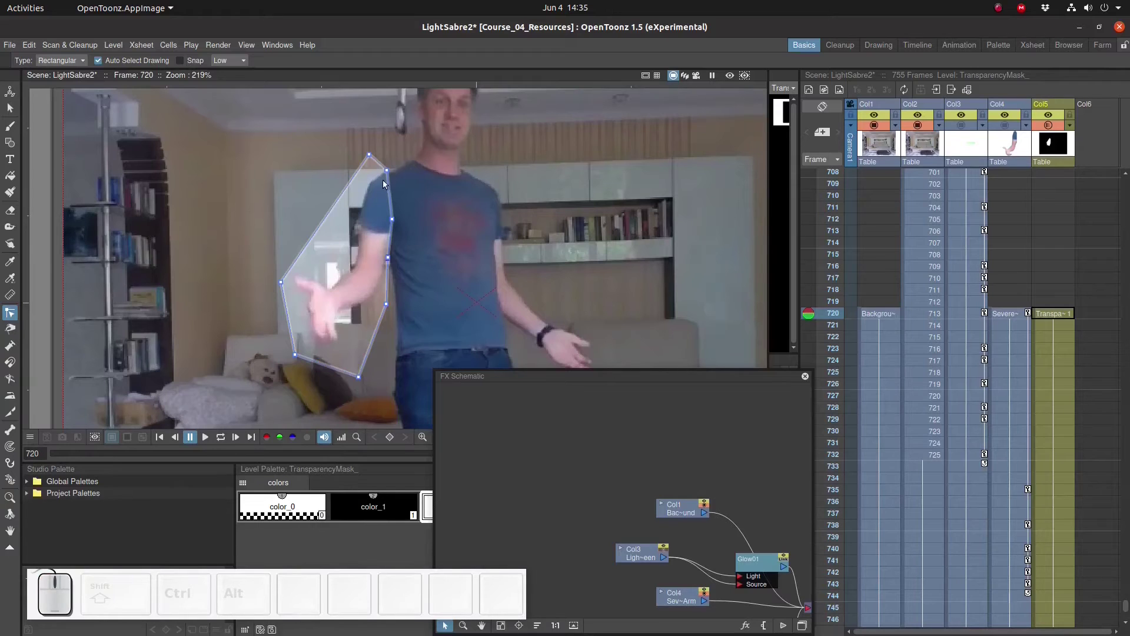
Move the mask polygon's top corner onto the shoulder so the arm is covered
left_click(388, 177)
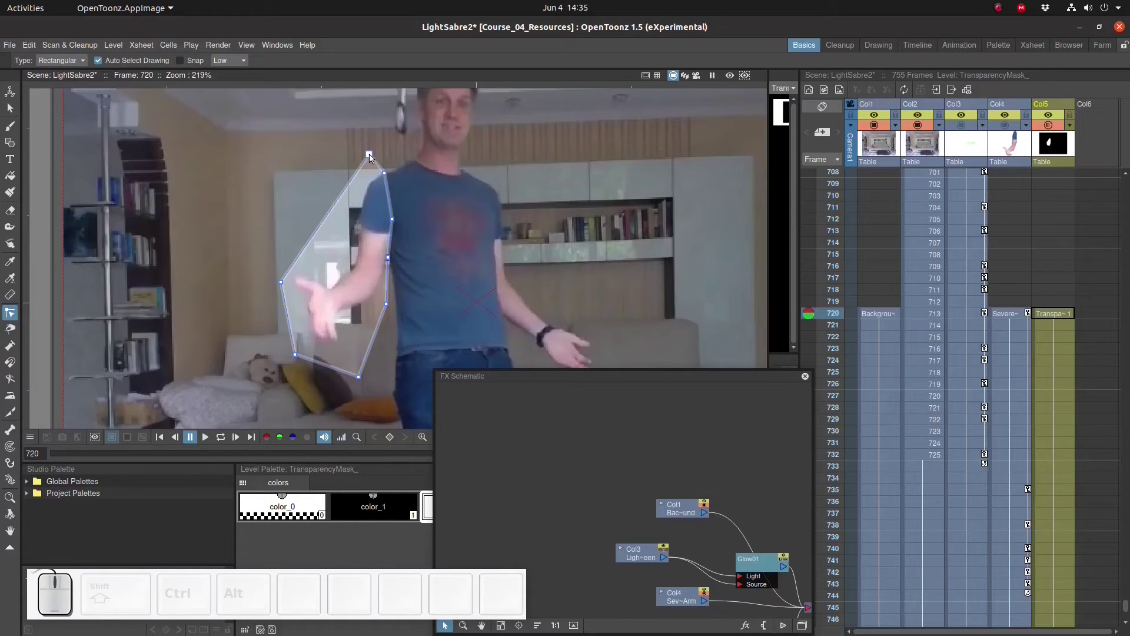
left_click_drag(372, 159, 317, 248)
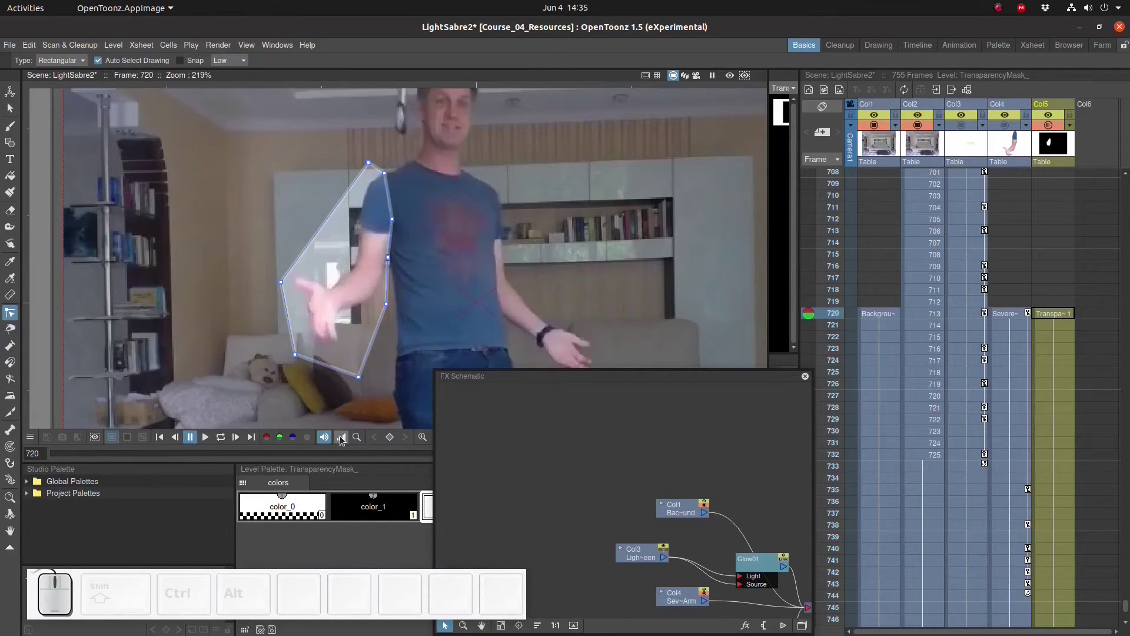
left_click(16, 109)
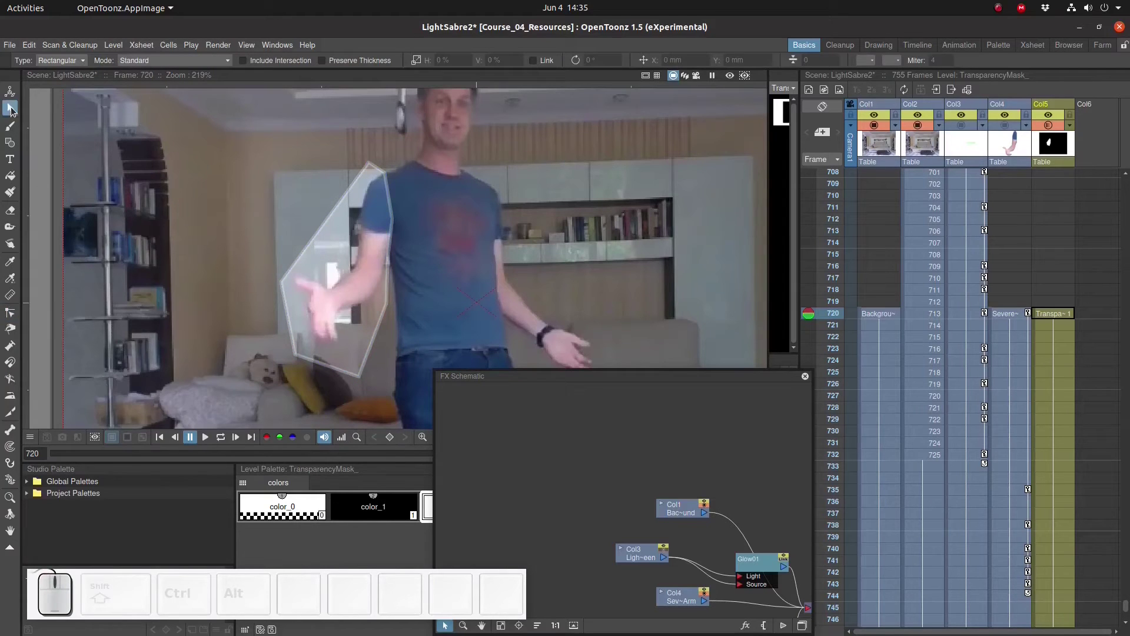
left_click(18, 176)
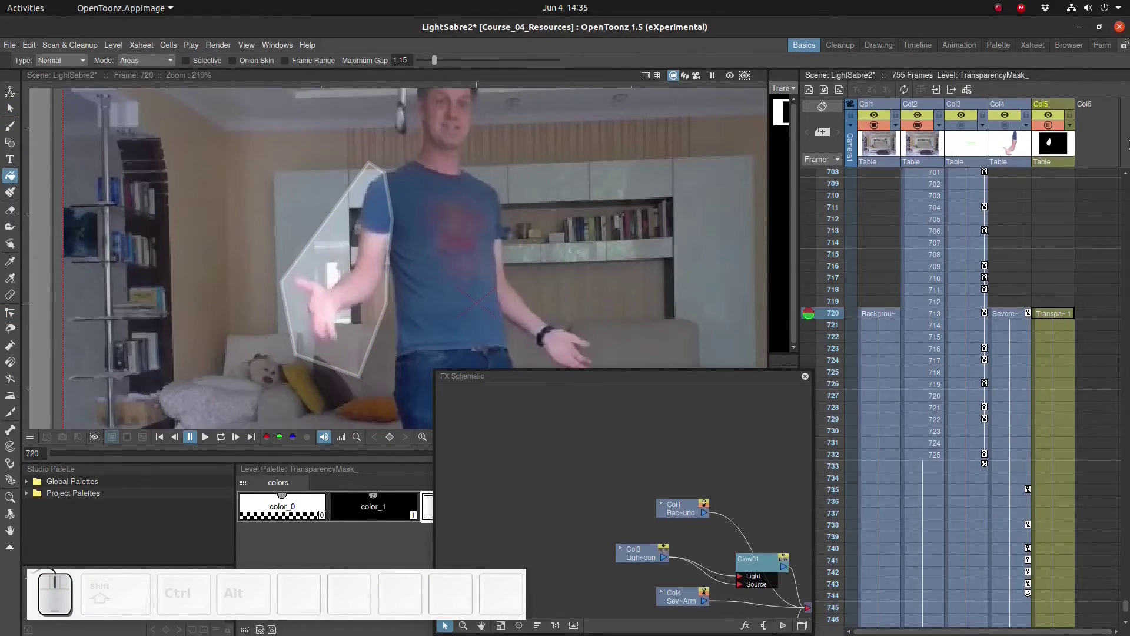
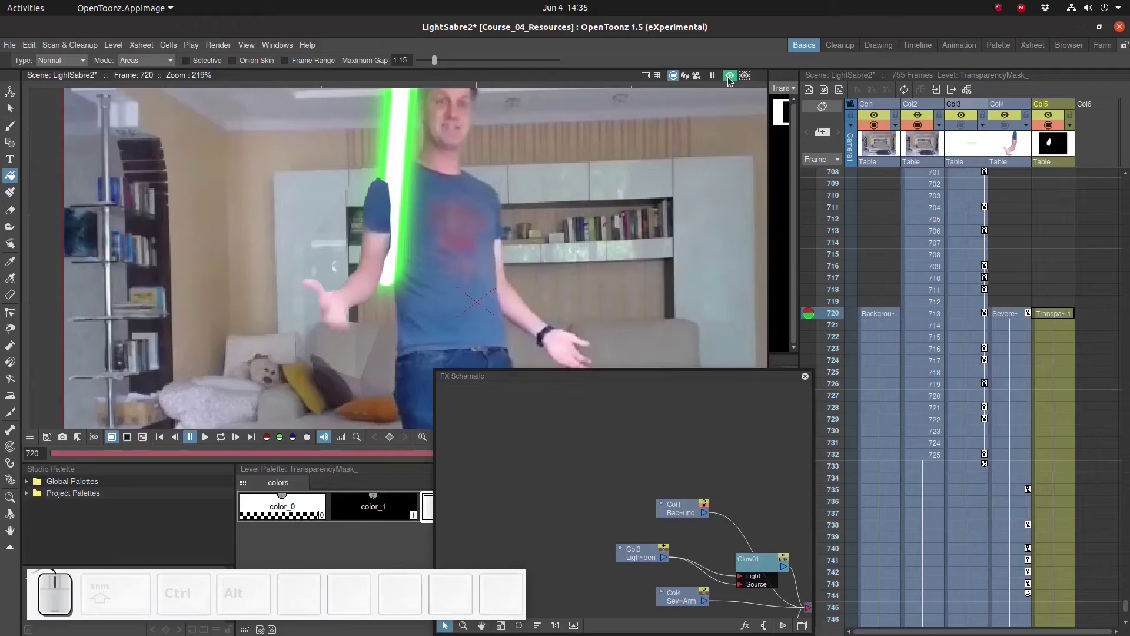
Switch off the rendered preview and hide the green lightsaber column Col3
left_click(1009, 125)
left_click(1009, 118)
left_click(966, 120)
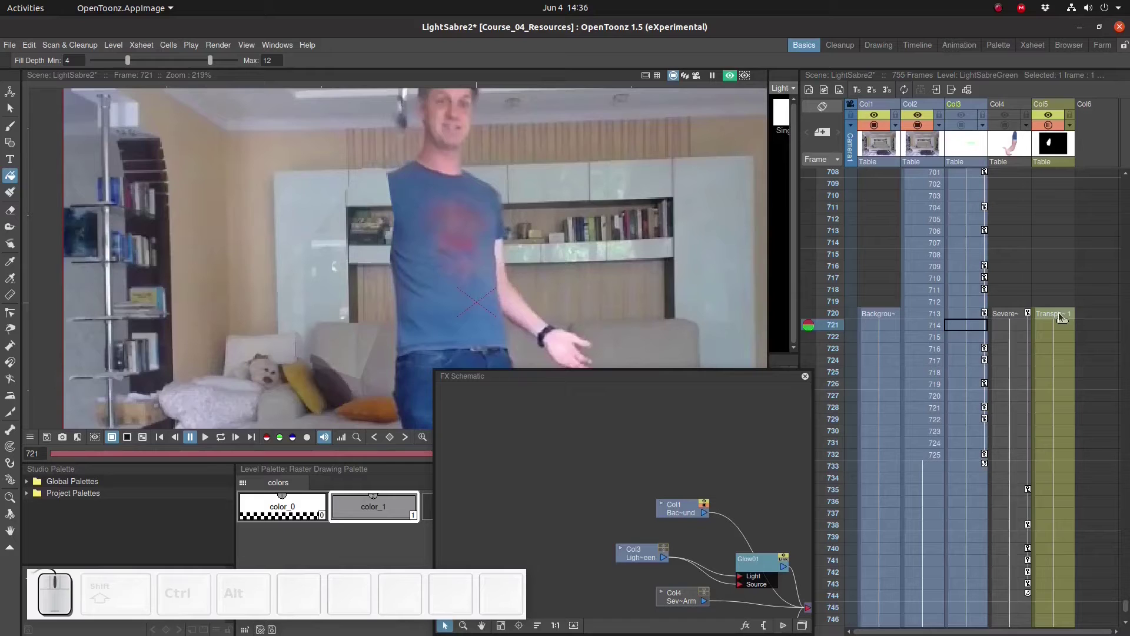
Select the mask cell at frame 720 and step forward to frame 724
left_click(1060, 318)
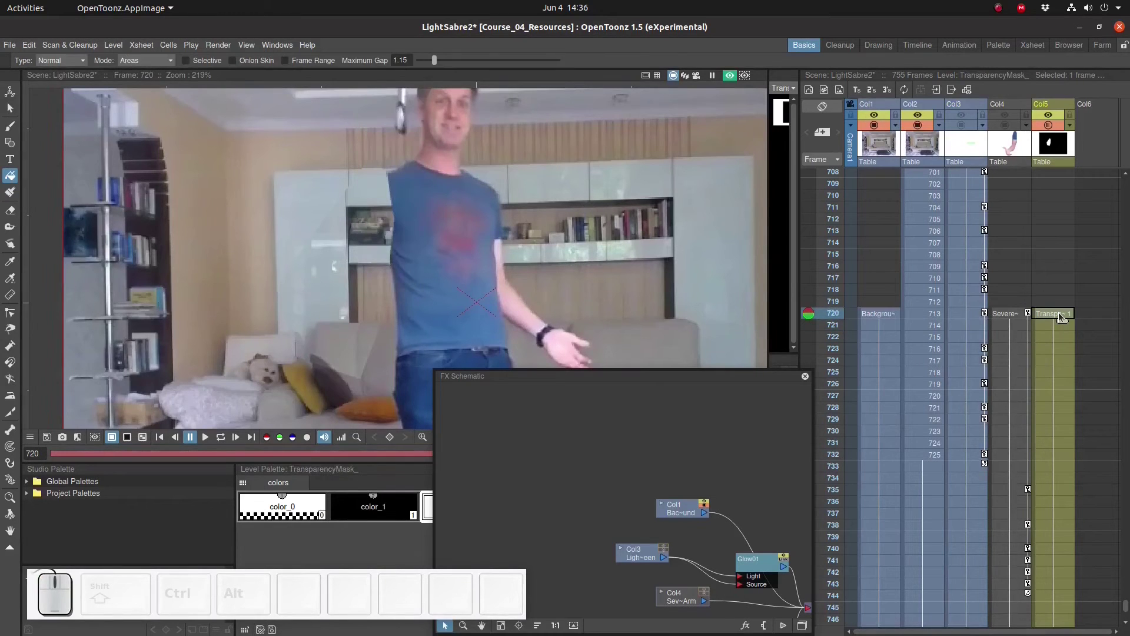
left_click_drag(815, 316, 907, 312)
key("c")
Duplicate the mask drawing for this frame and lower the mask column's opacity to reveal the arm
right_click(1051, 365)
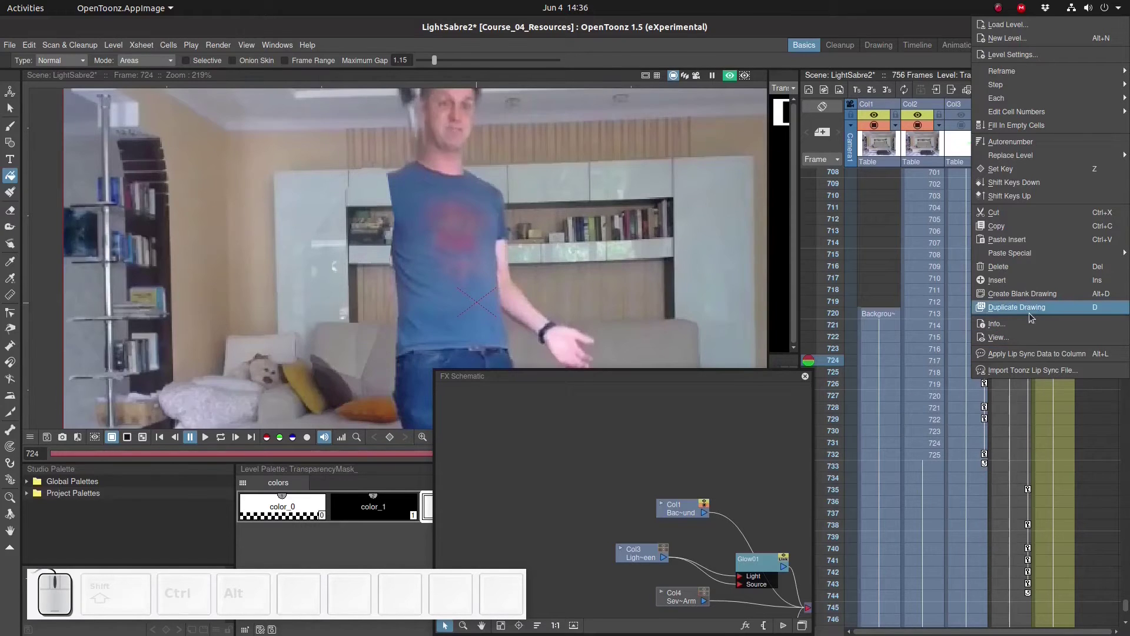
left_click(1034, 315)
left_click(737, 76)
left_click(1051, 129)
left_click(1055, 131)
left_click(1076, 131)
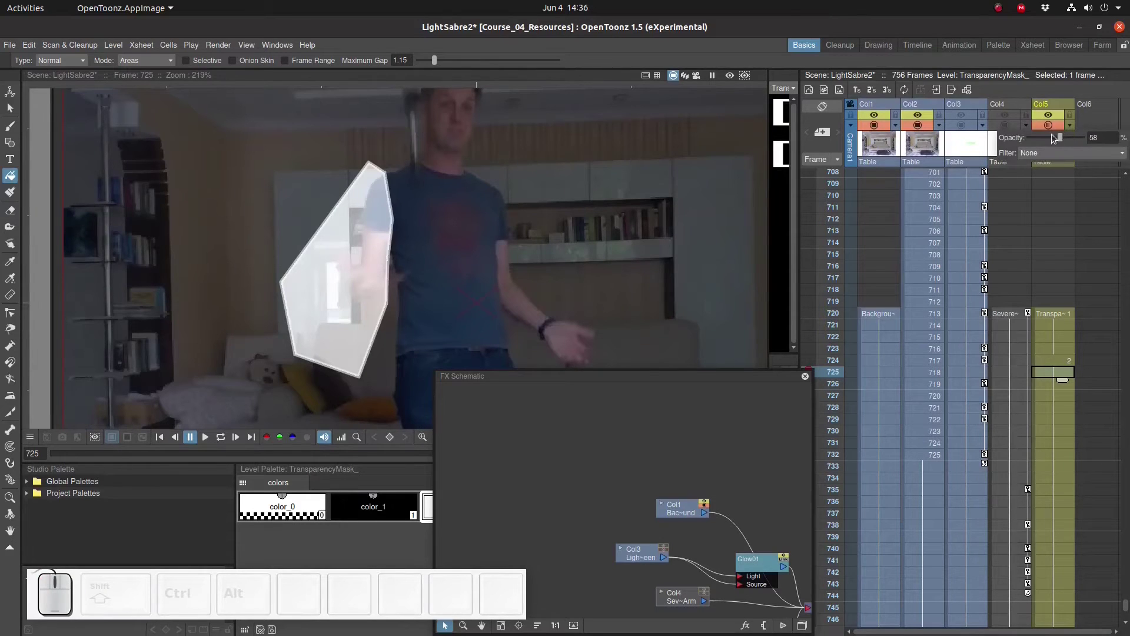
left_click_drag(1063, 141, 959, 198)
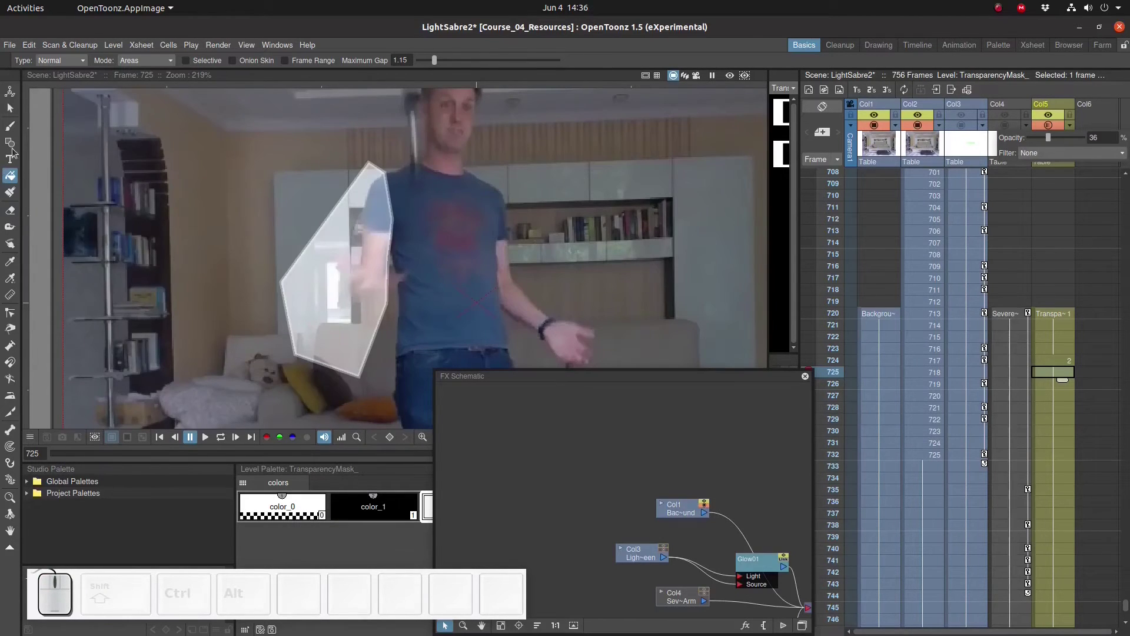
Move the mask polygon's corners with the Control Point Editor so it covers the arm and hand
left_click(16, 316)
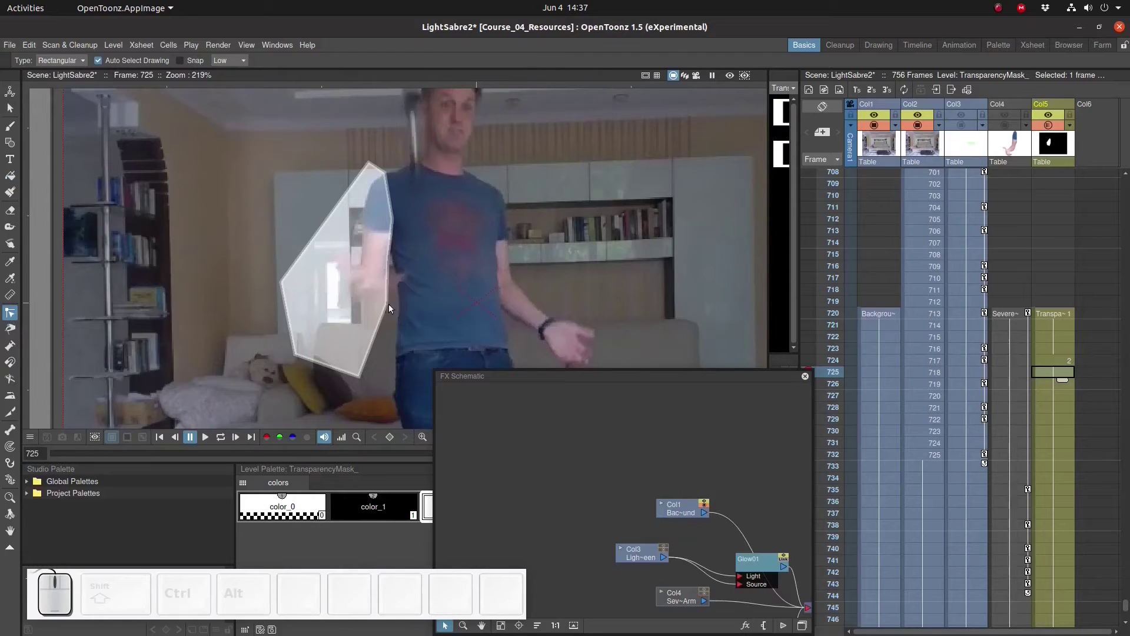
left_click(390, 307)
left_click_drag(392, 305, 395, 270)
left_click(395, 261)
left_click_drag(395, 275, 376, 357)
left_click_drag(364, 379, 336, 340)
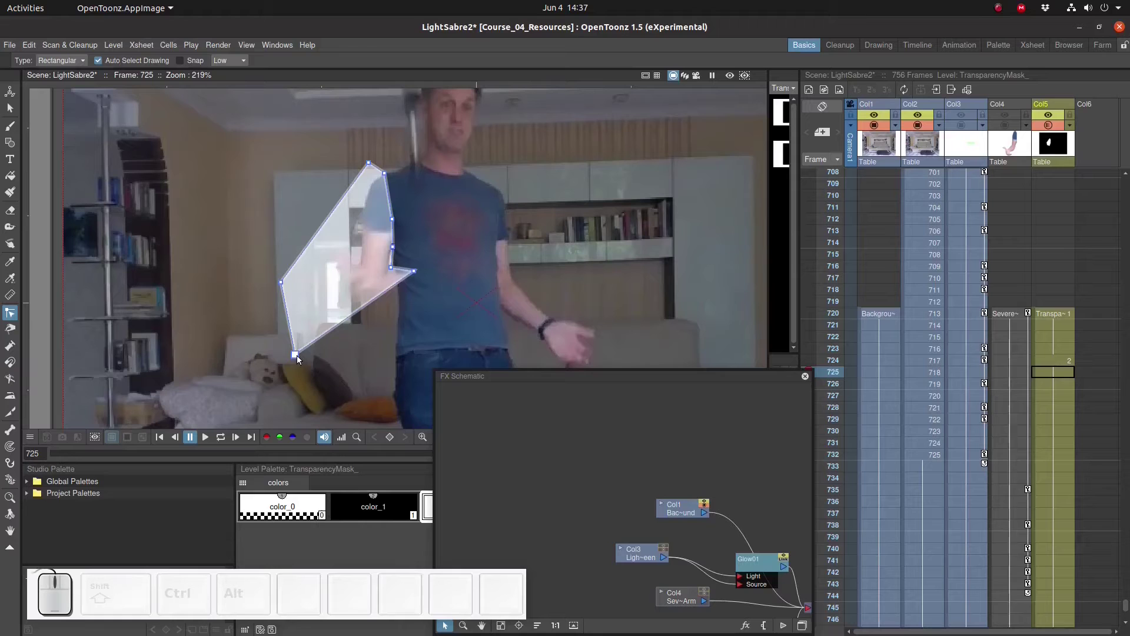
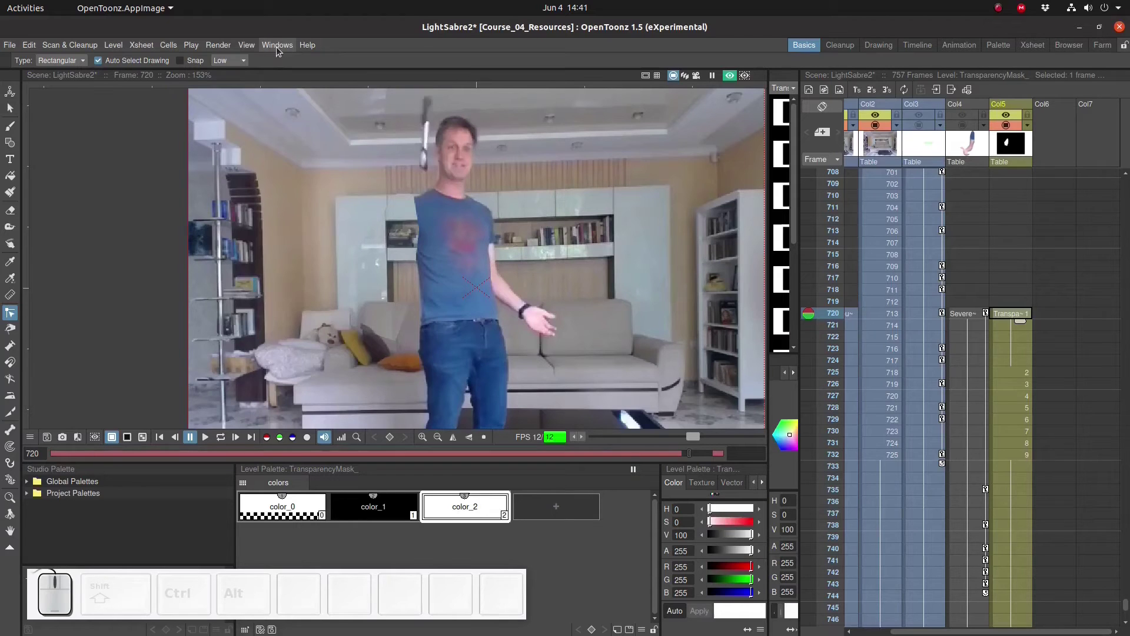
Bring up the Fx Schematic, fit the nodes, and insert a Blur effect into the mask branch
left_click(281, 49)
left_click(326, 262)
left_click_drag(590, 377, 562, 341)
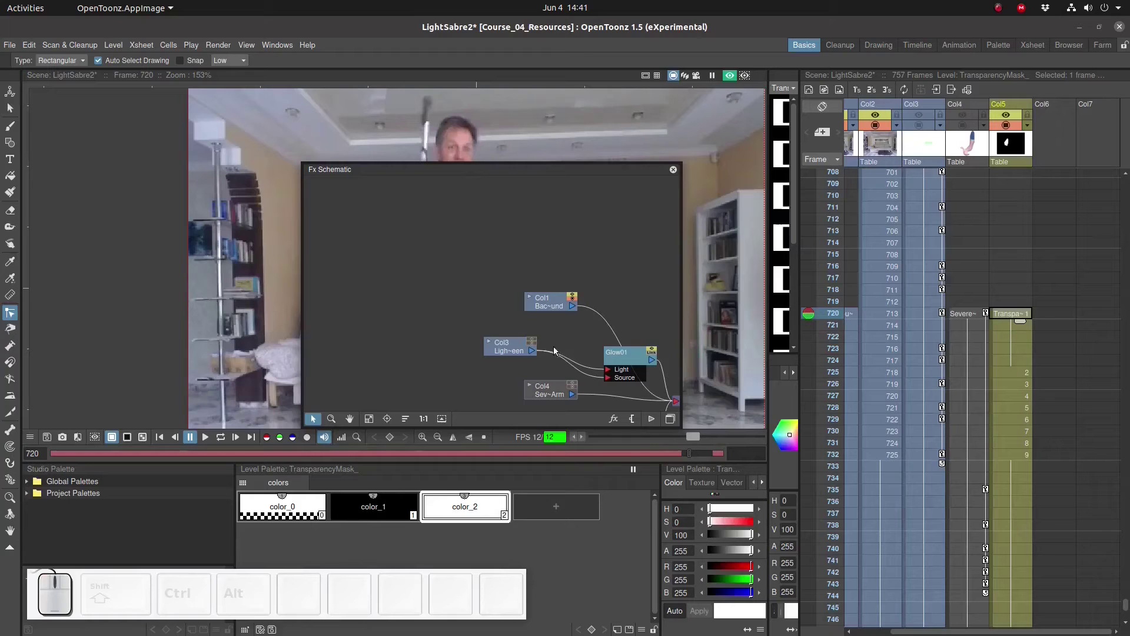
left_click(375, 420)
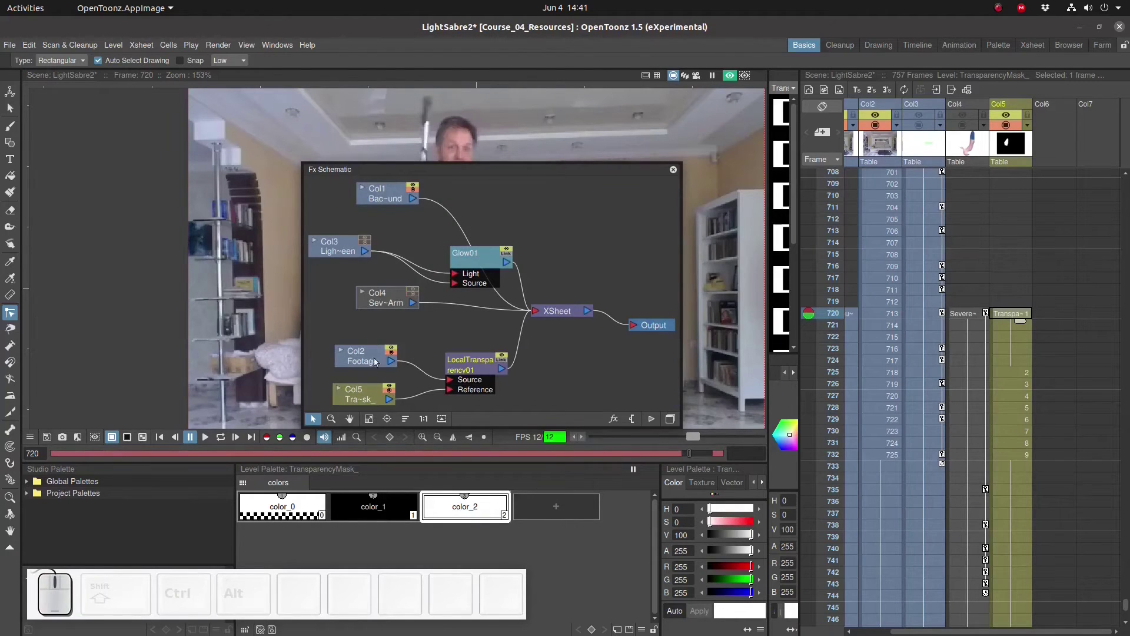
right_click(414, 398)
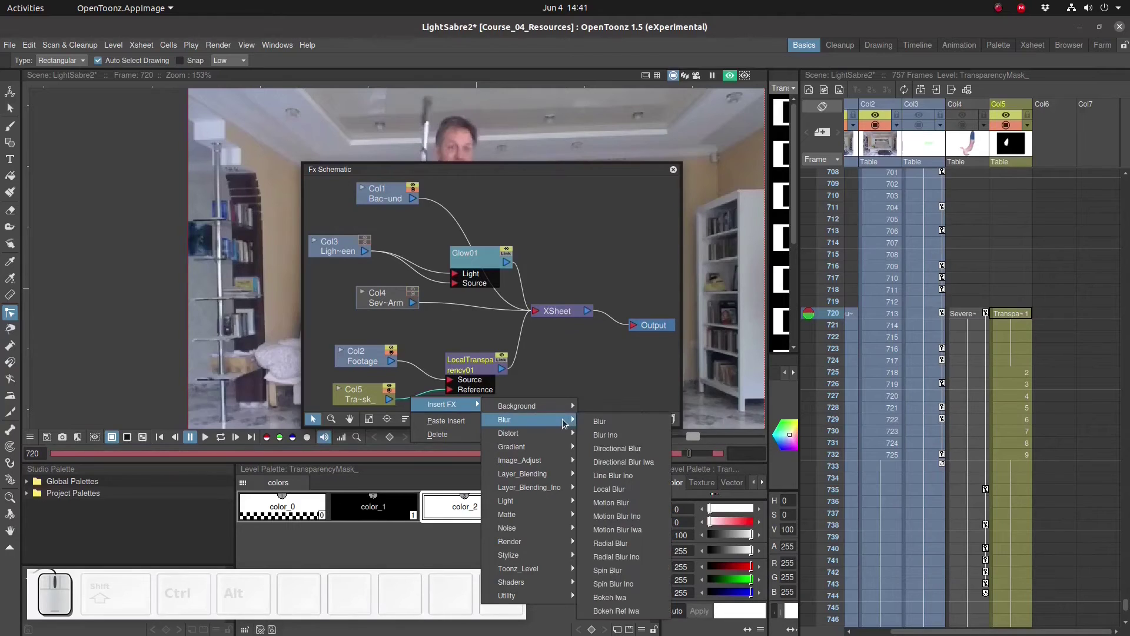
left_click(599, 427)
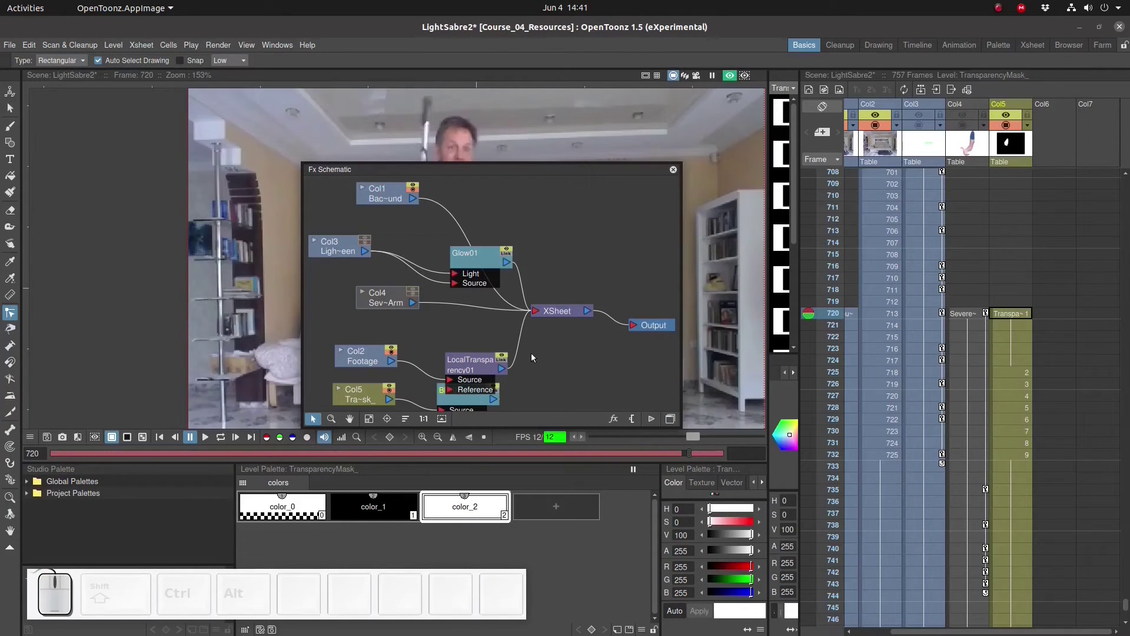
Rearrange the schematic nodes so the blur connection to the mask is visible
left_click_drag(349, 389, 441, 402)
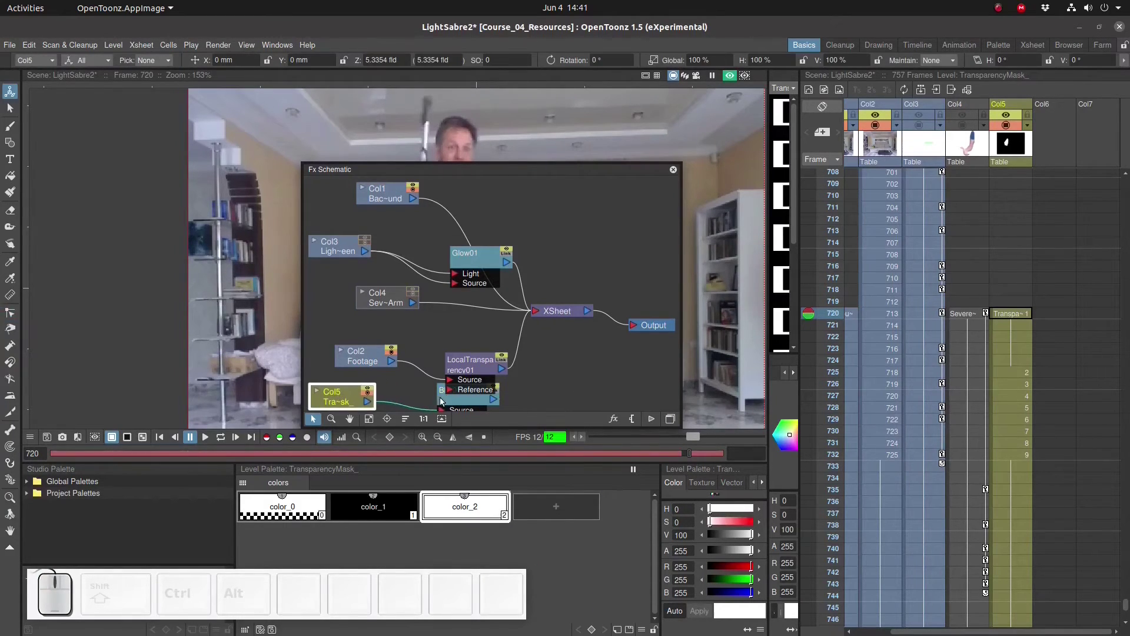
left_click_drag(443, 401, 466, 387)
left_click_drag(478, 366, 464, 382)
left_click_drag(531, 169, 795, 316)
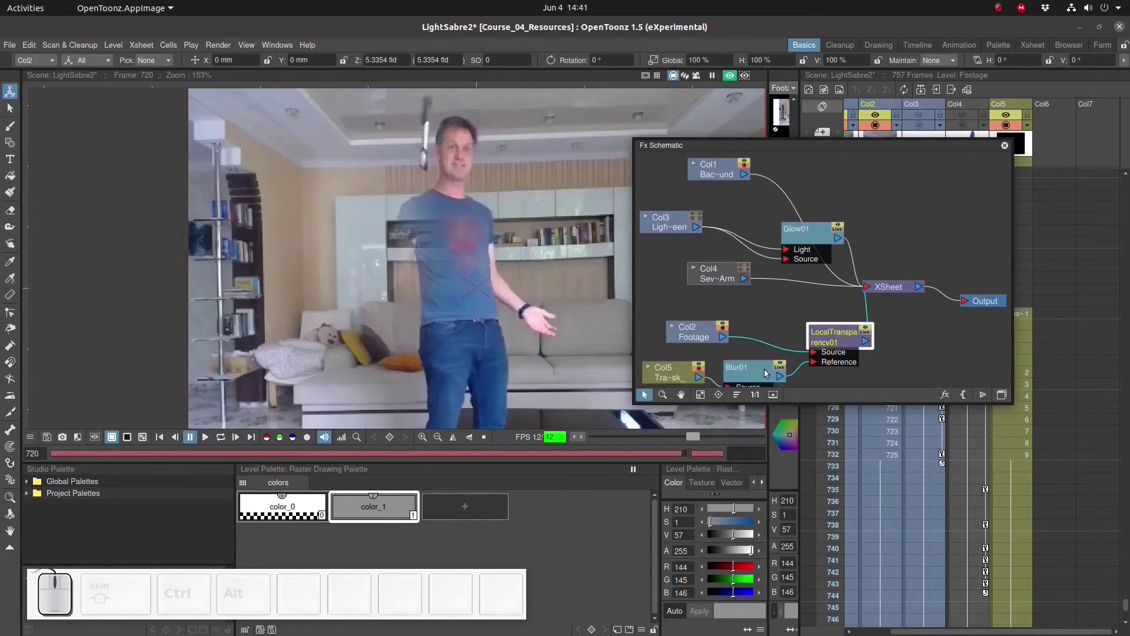
Set the blur Value to 2 mm, close the schematic, and save the scene with Ctrl+S
left_click(762, 371)
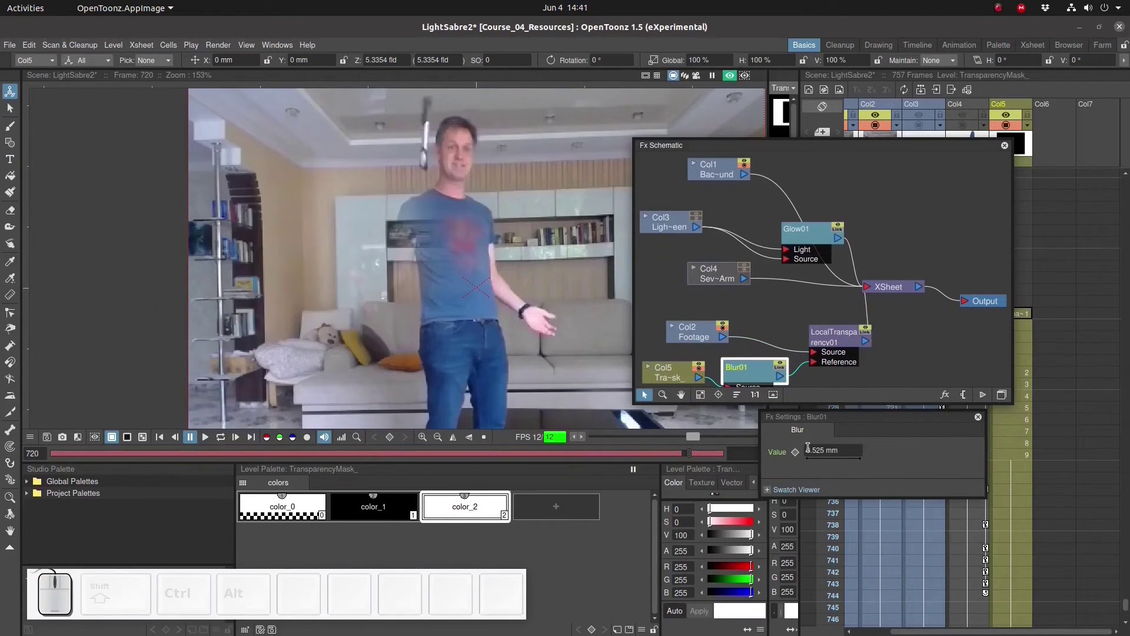
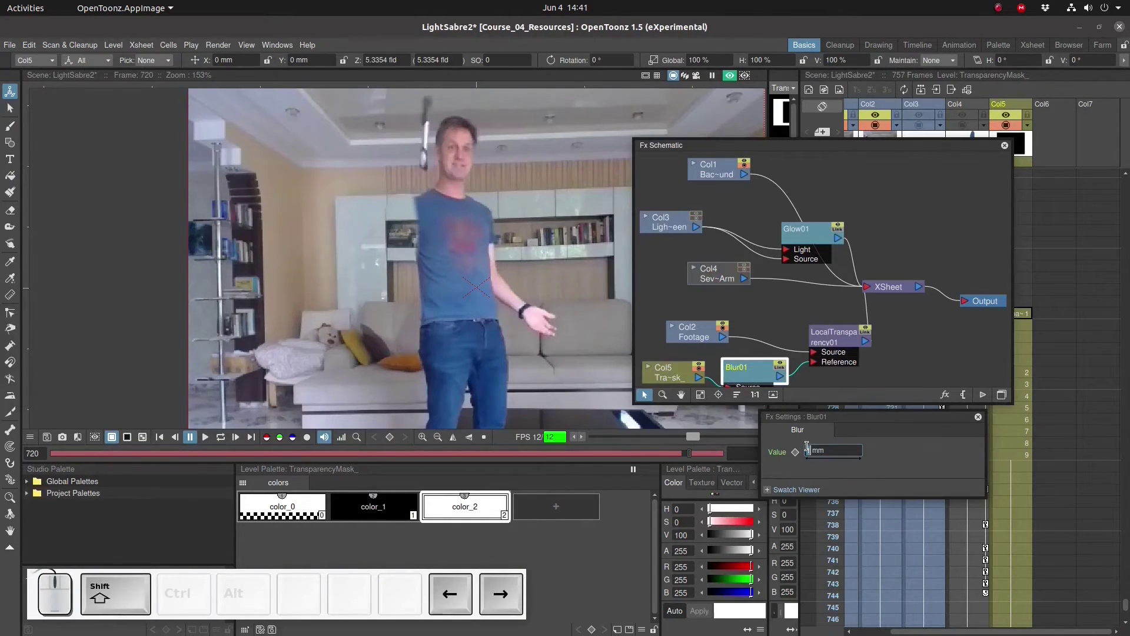
key("KP_2")
key("KP_Enter")
key("KP_2")
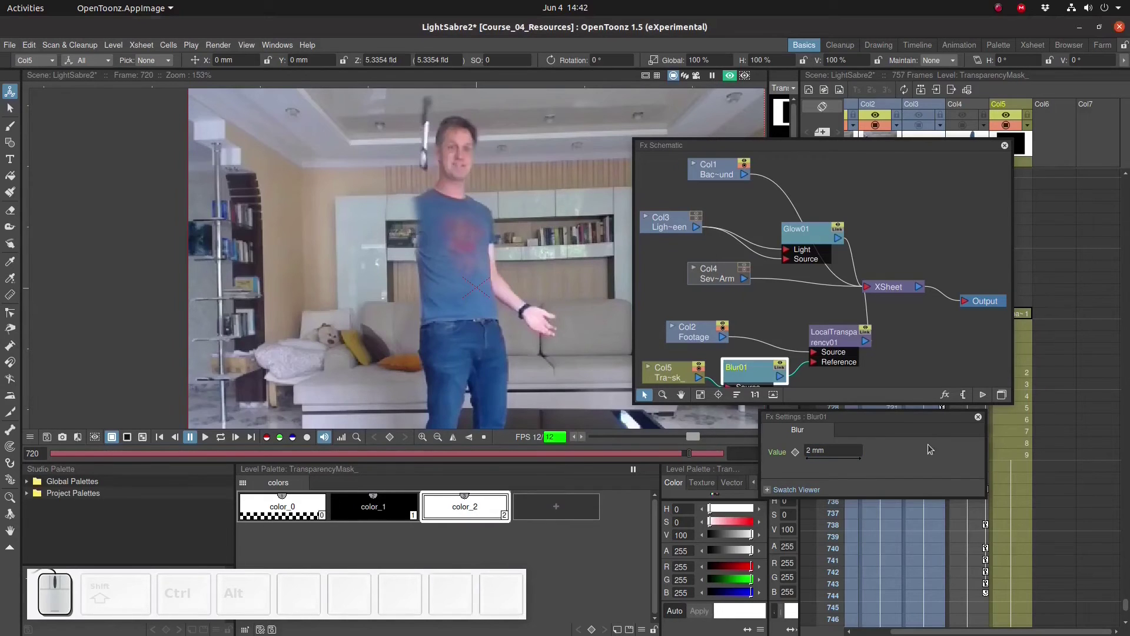
left_click(982, 418)
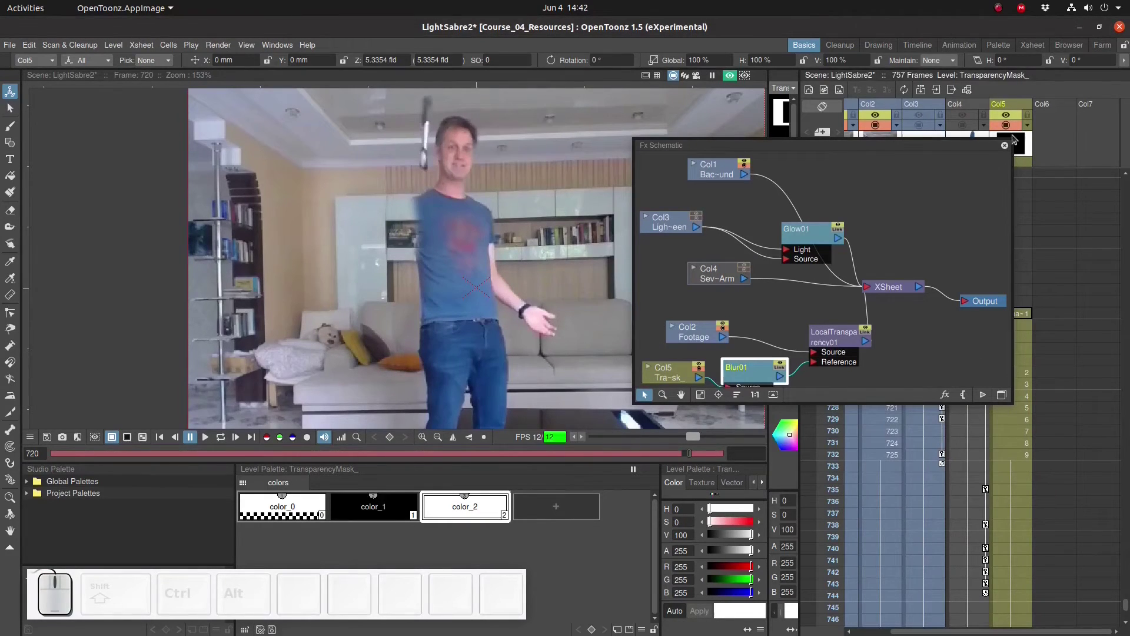
left_click(1007, 149)
key("ctrl+s")
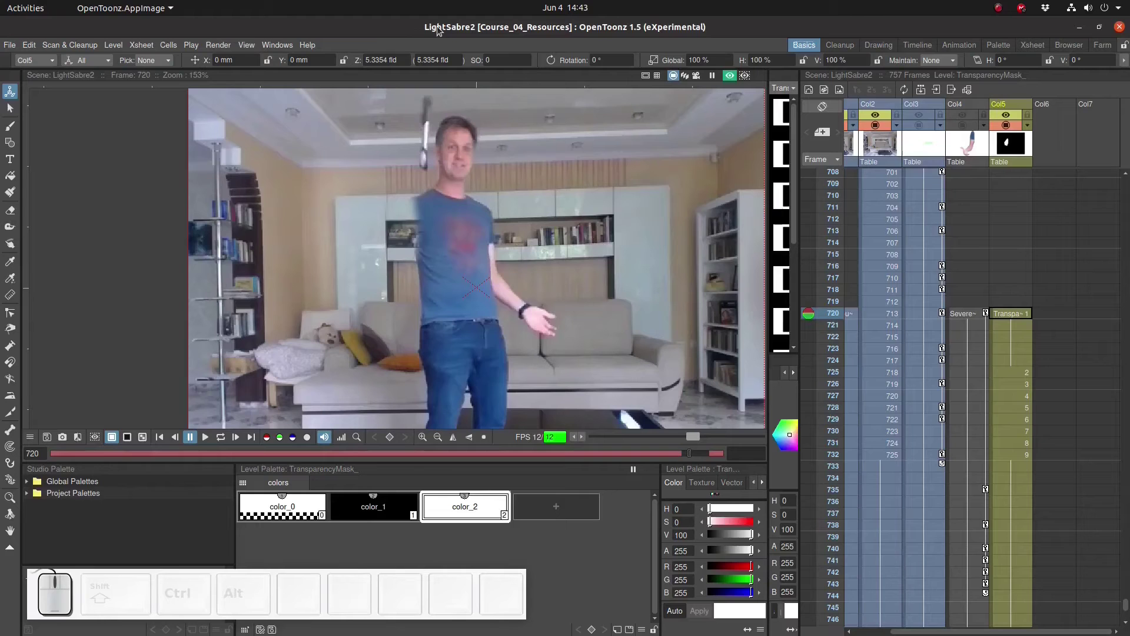
Bring Body.png in from the Output folder and move its column ahead of the footage column
key("alt+Tab")
key("alt+Tab")
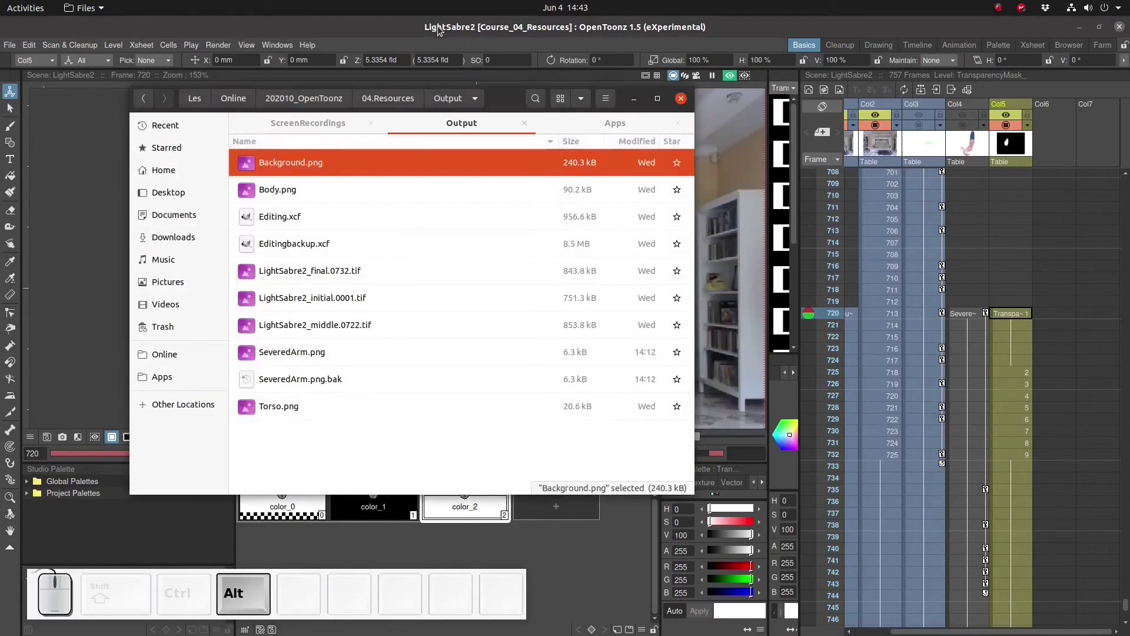
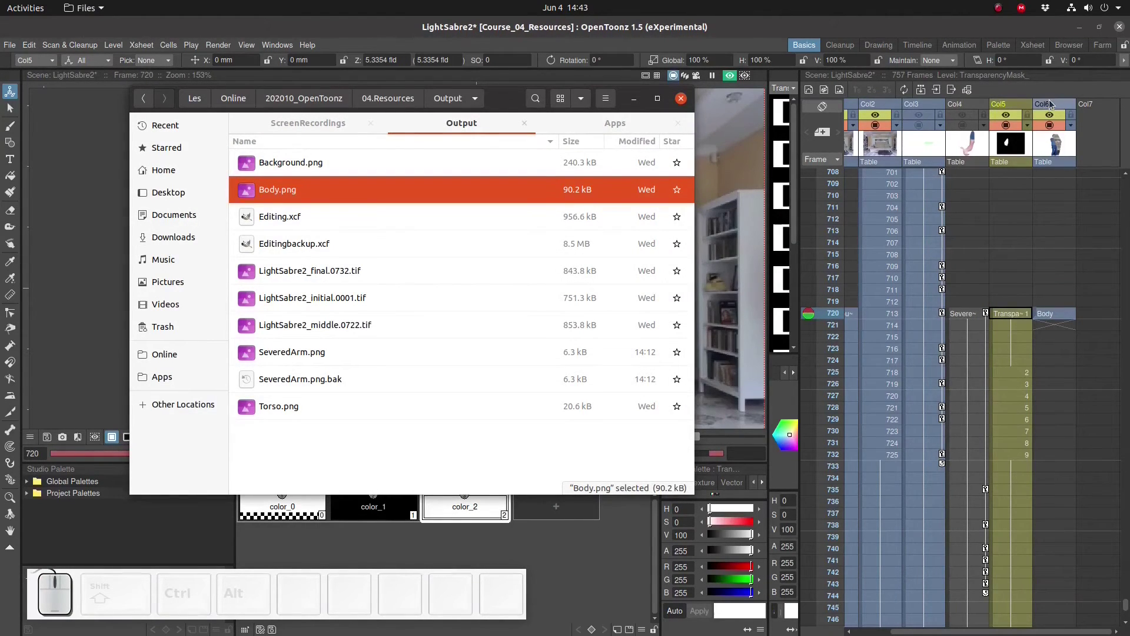
left_click(1050, 108)
left_click_drag(1051, 108, 892, 109)
left_click_drag(896, 324, 853, 394)
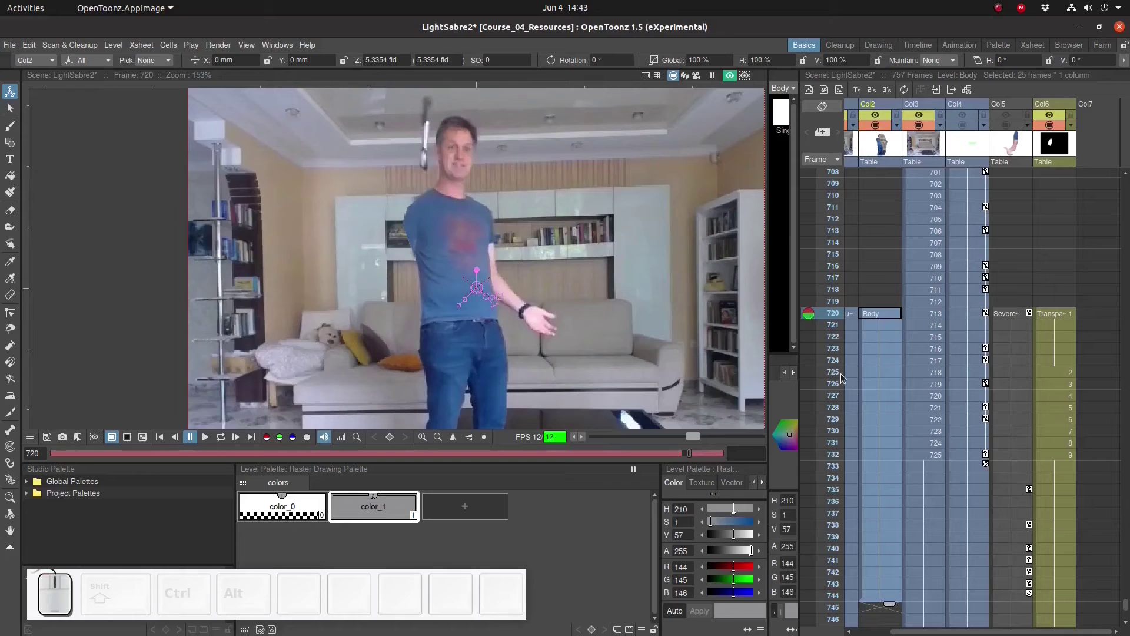
left_click_drag(813, 312, 849, 316)
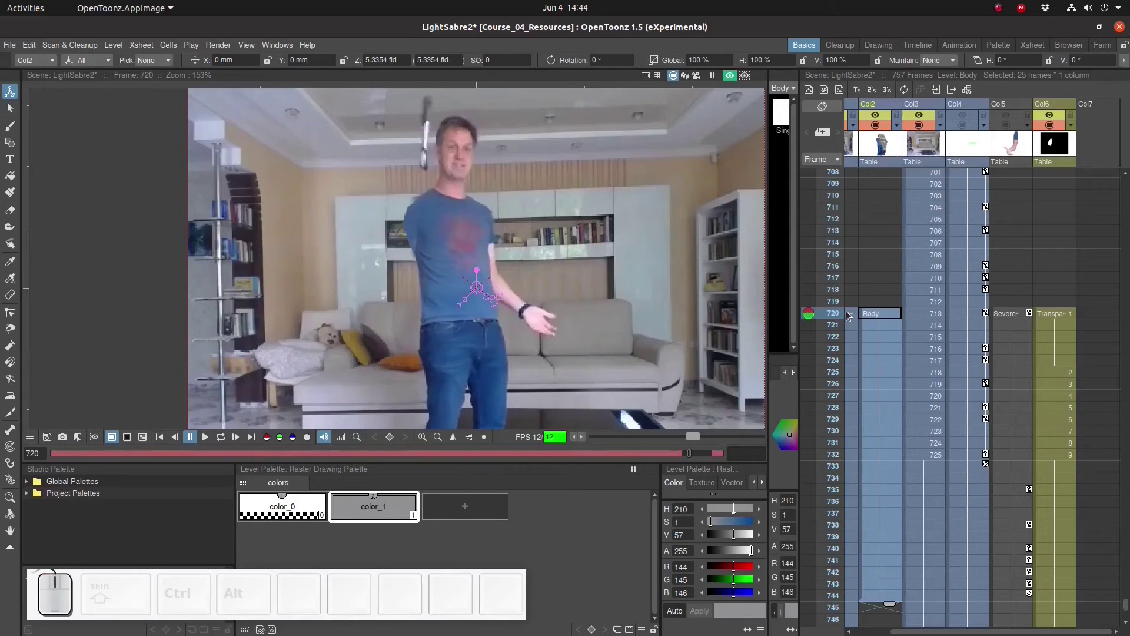
Show the hidden lightsaber and arm columns again and play the shot back from an earlier frame
left_click(1011, 122)
left_click(963, 126)
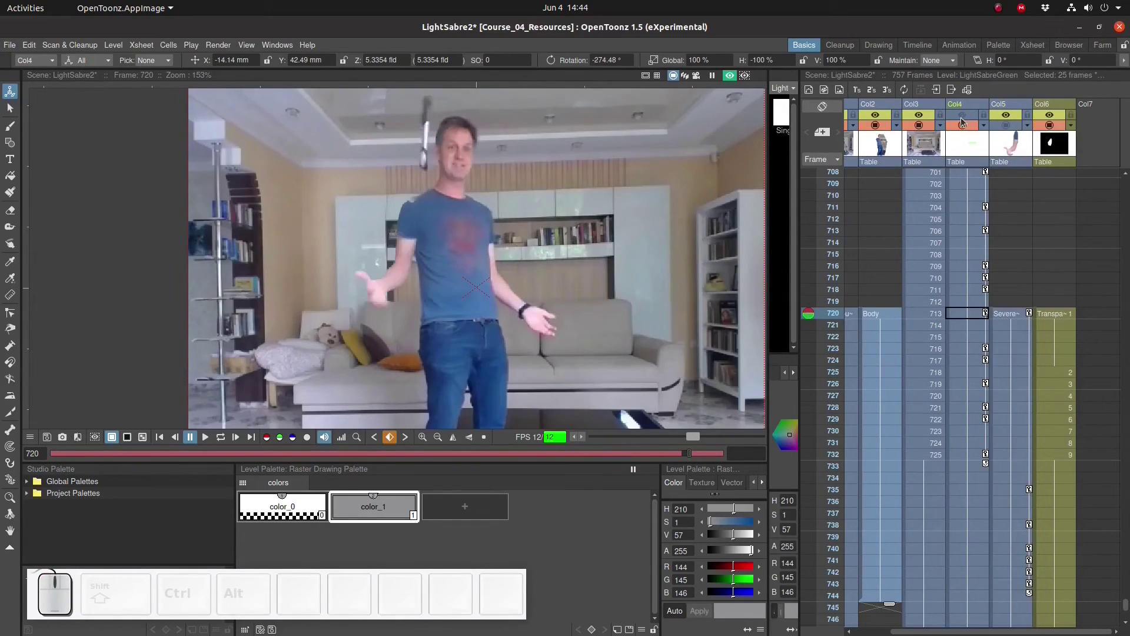
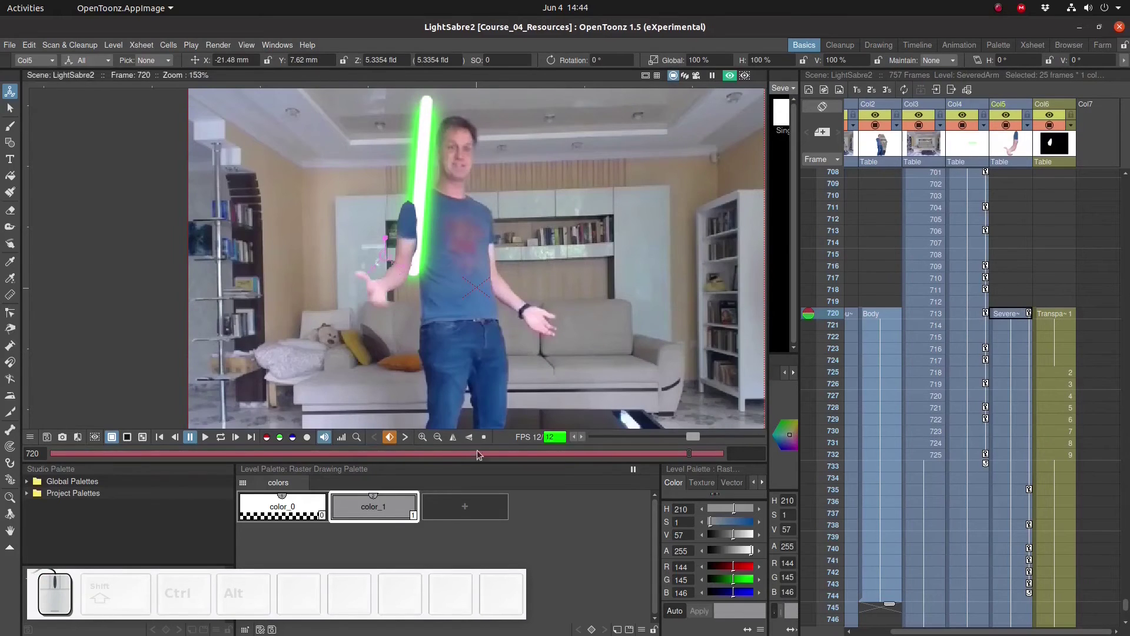
left_click(160, 440)
left_click(207, 447)
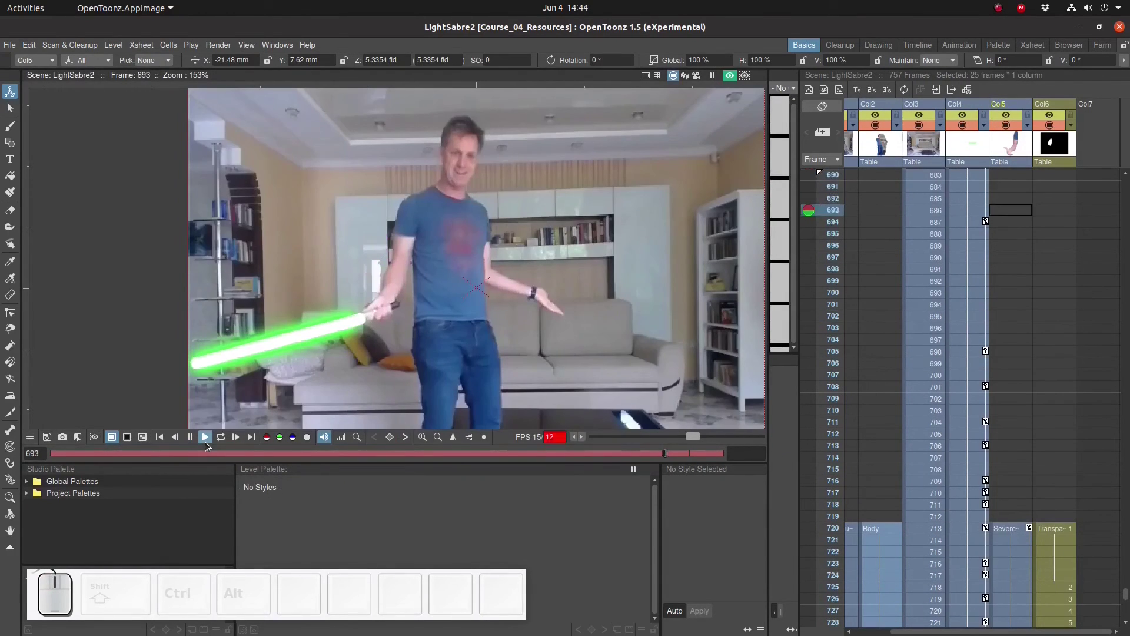
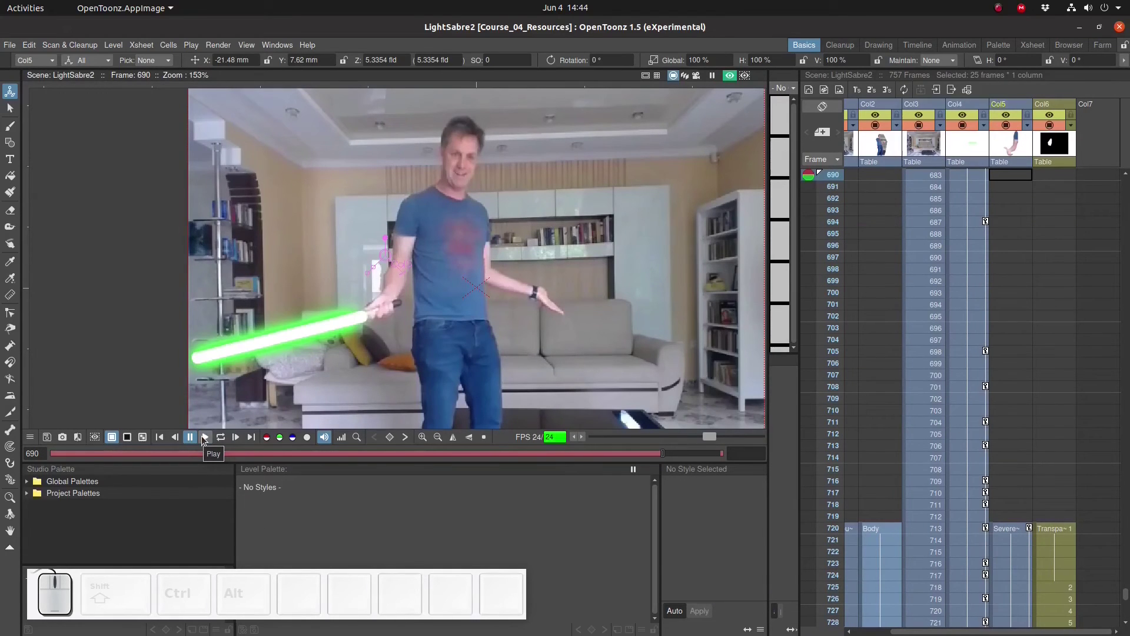
scroll("down", 3)
left_click(878, 396)
Select the surplus empty cells at the end of the scene for removal
left_click_drag(891, 400, 881, 526)
left_click(879, 524)
left_click(1063, 527)
left_click(1046, 548)
Delete the trailing frames, save, and scrub to frame 730 where the green streak appears
key("Delete")
key("ctrl+s")
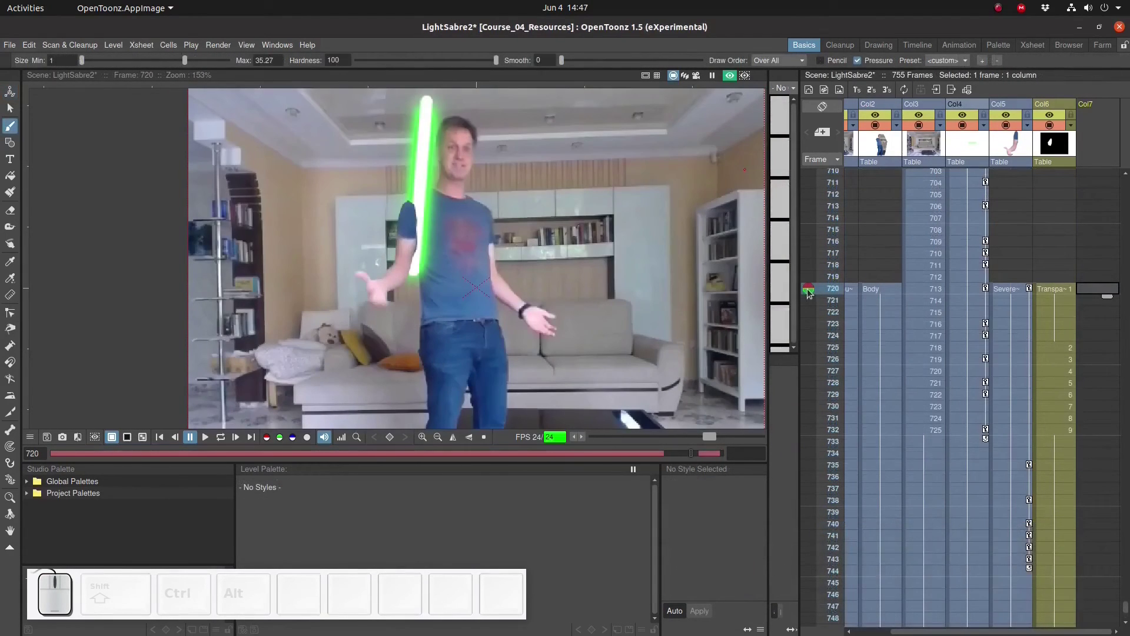
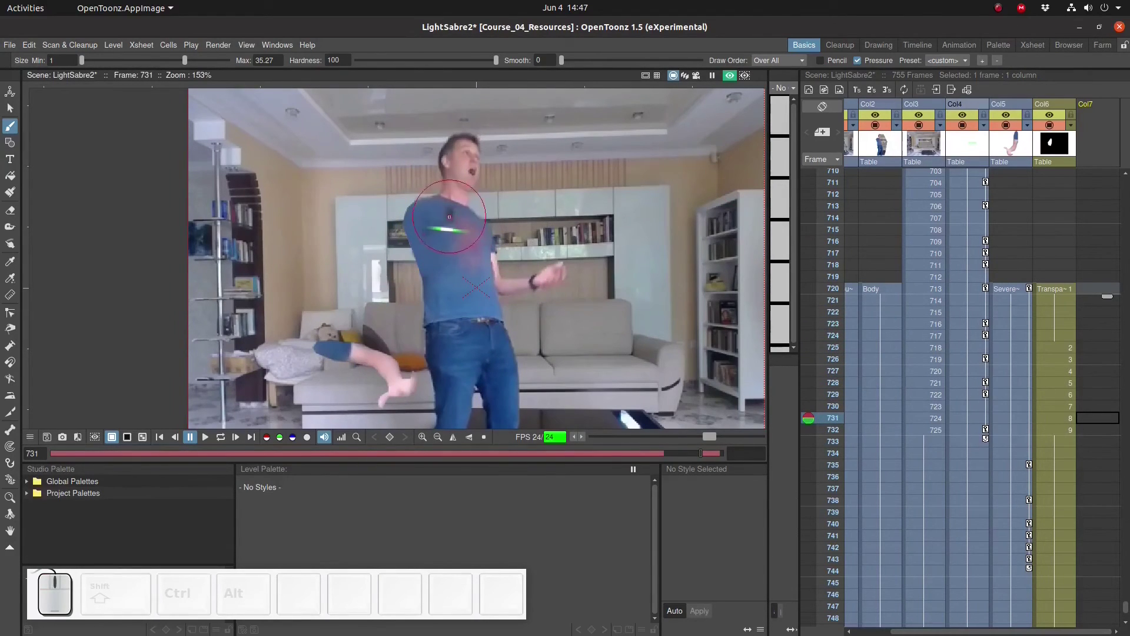
left_click_drag(815, 419, 1080, 441)
left_click(1109, 408)
Create a new level of type Raster Level in the empty cell at frame 730
right_click(1109, 408)
left_click(1071, 430)
left_click(523, 329)
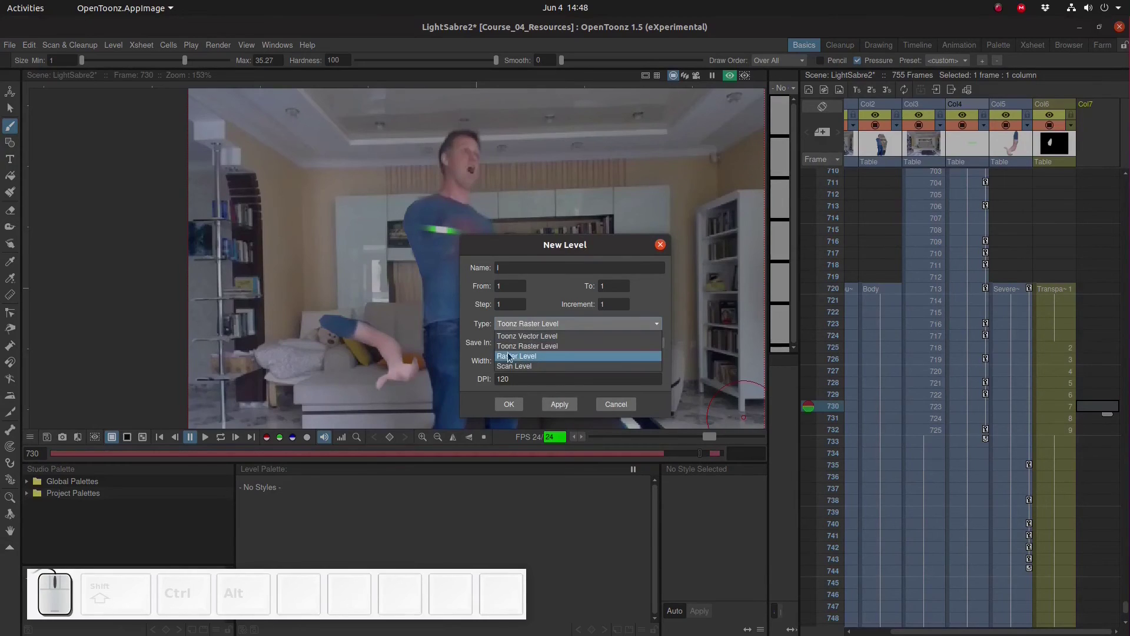
left_click(540, 356)
left_click(508, 411)
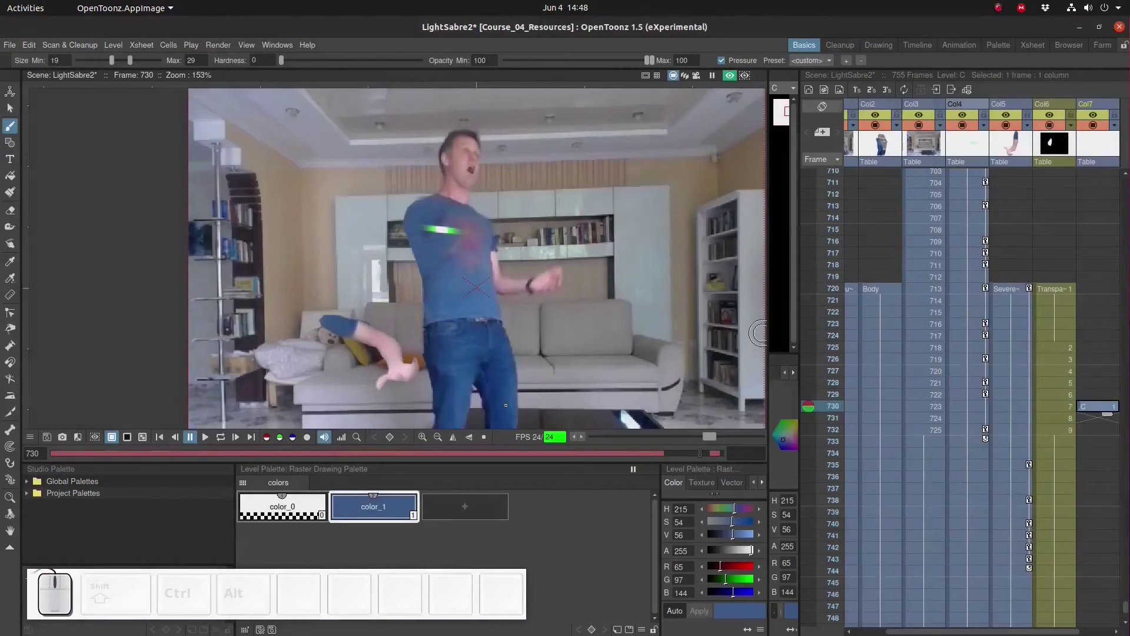
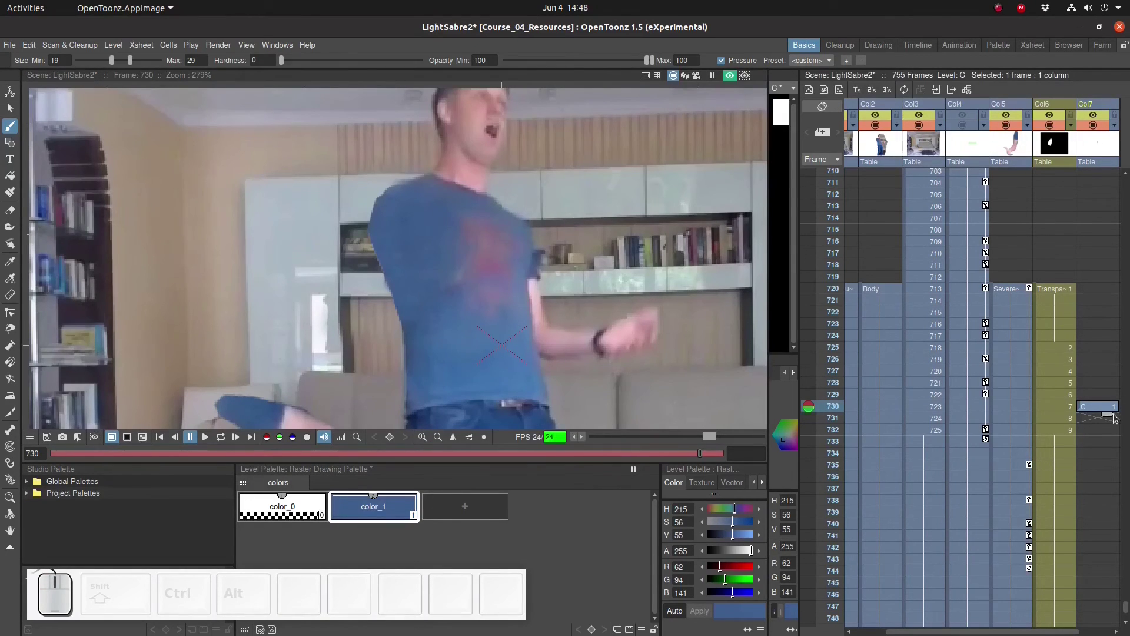
Scrub through the frames around 729–736 to check the blue torso patch
left_click_drag(1114, 417, 1106, 532)
scroll("down", 3)
left_click_drag(1080, 270, 1091, 344)
left_click(1096, 342)
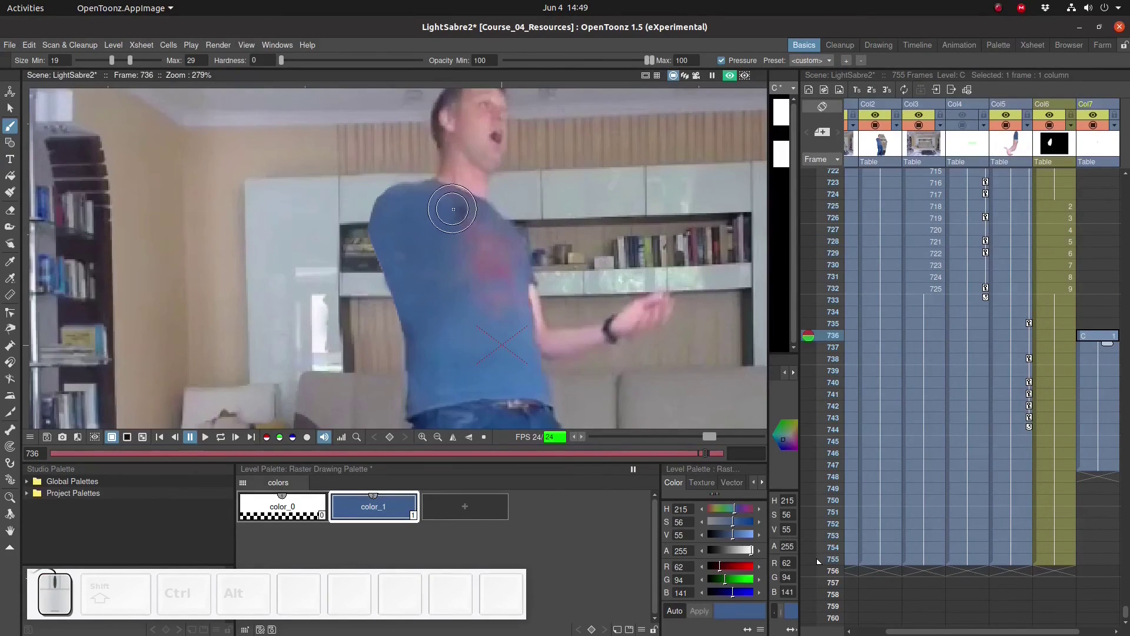
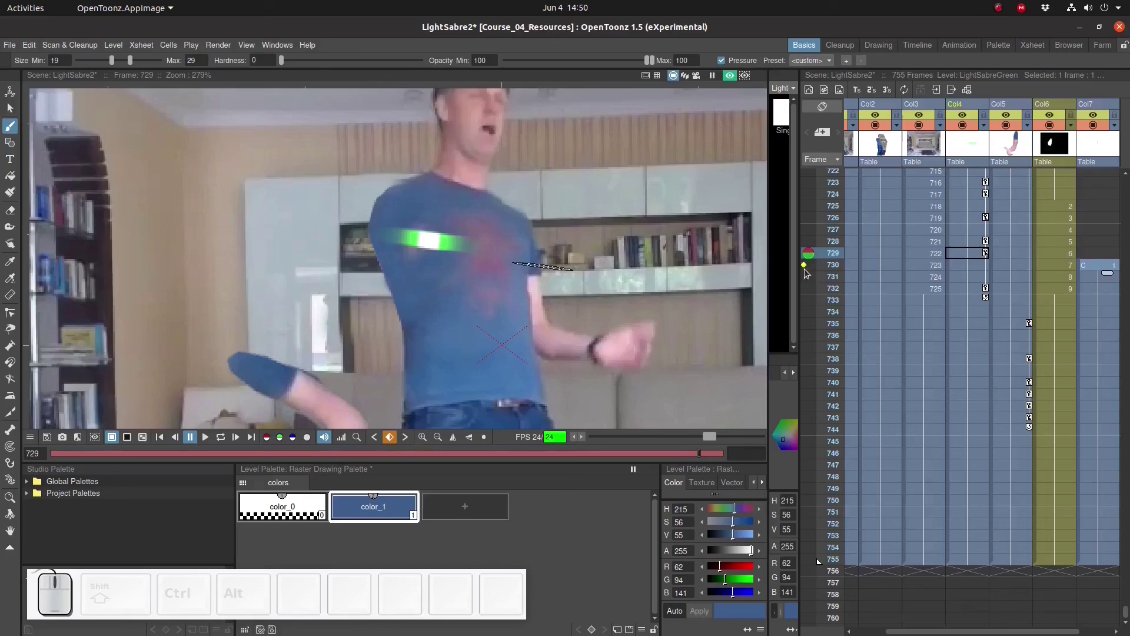
left_click_drag(811, 256, 1010, 274)
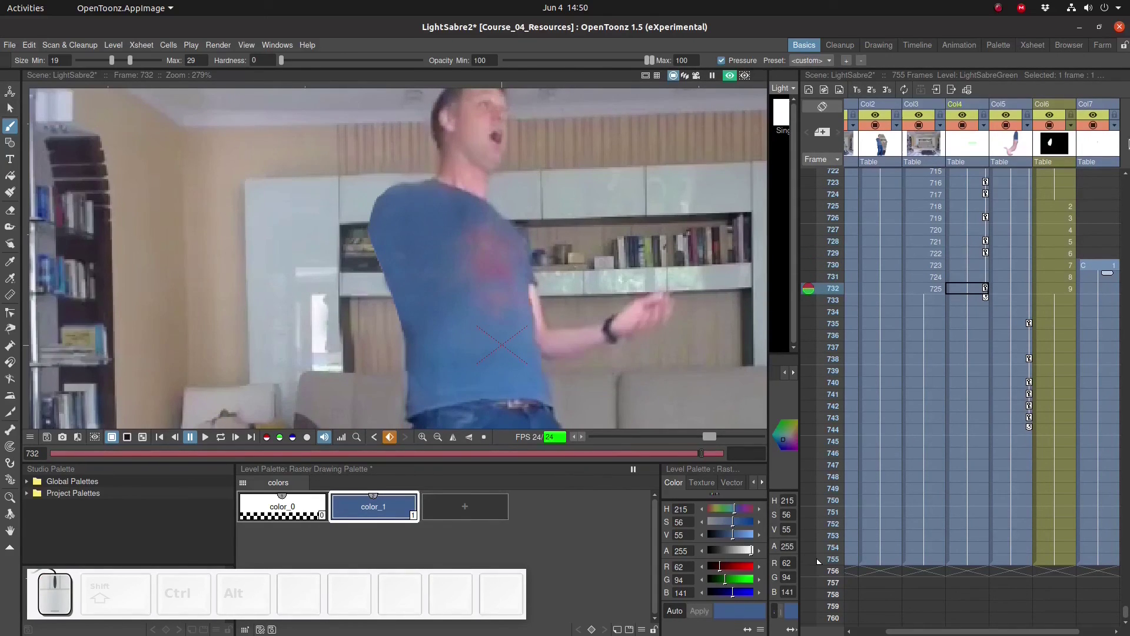
Move the patch column C to Col4 ahead of the lightsaber and start its drawing at frame 729
left_click_drag(1104, 109, 954, 125)
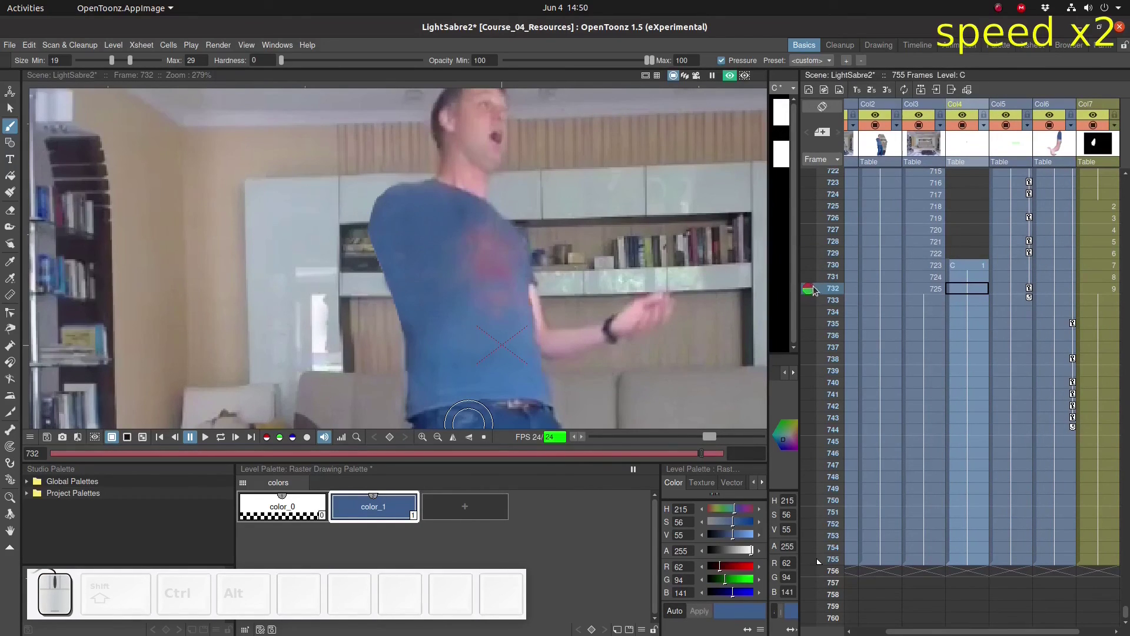
left_click_drag(813, 295, 820, 274)
left_click(812, 271)
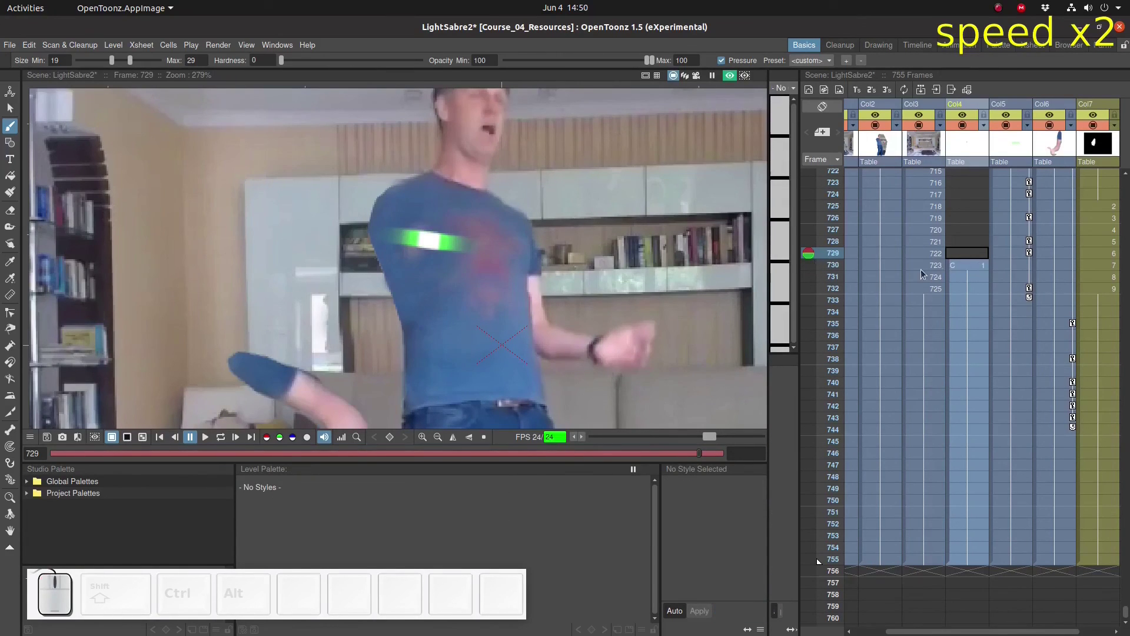